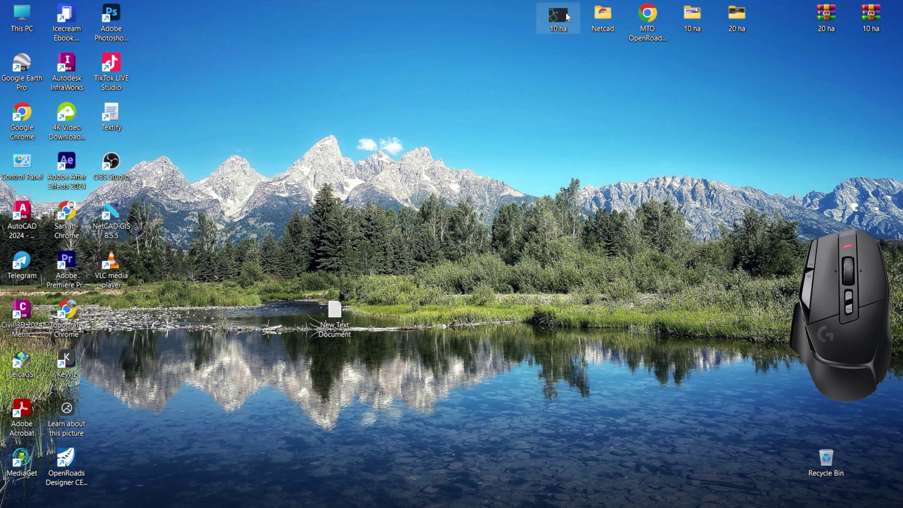
- Open the 10 ha drawing from the desktop in Civil 3D 2024
{"action": "right_click", "coordinate": [449, 61]}
{"action": "left_click", "coordinate": [485, 116]}
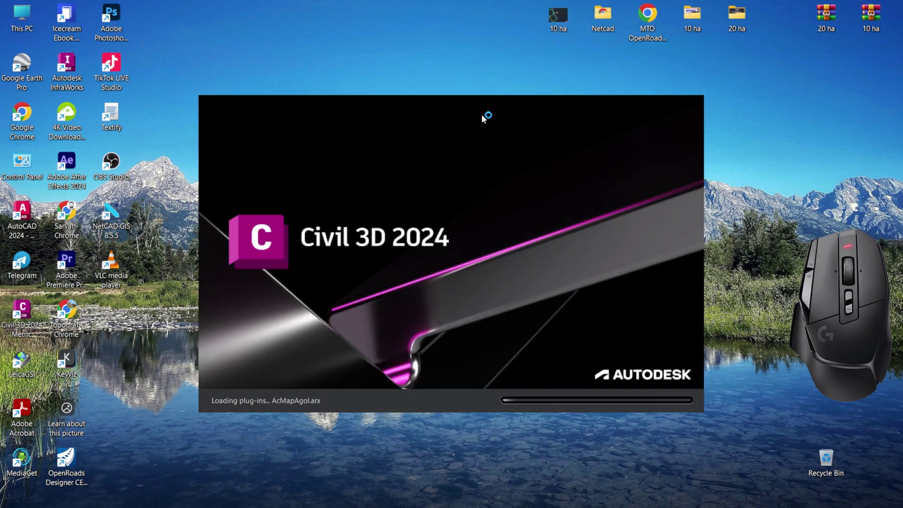
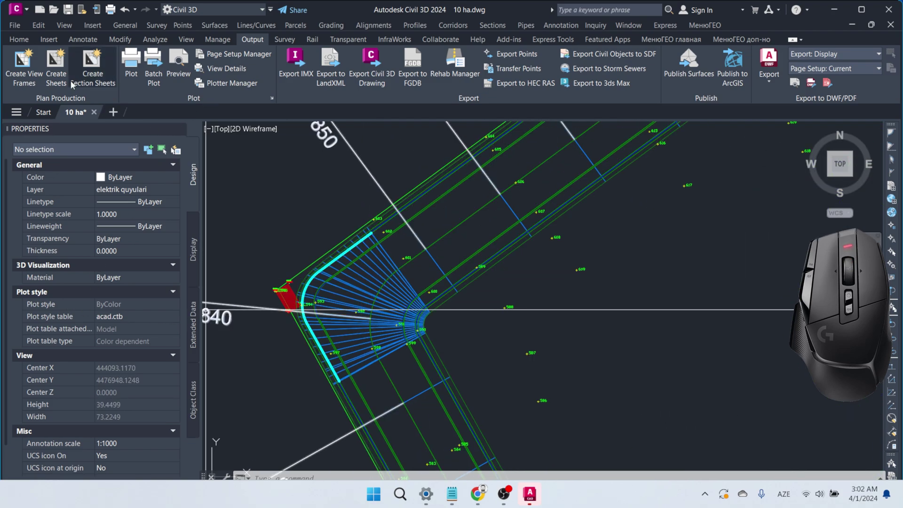
- Show the Toolspace and browse the Prospector corridors and their baselines
{"action": "left_click", "coordinate": [28, 43]}
{"action": "left_click", "coordinate": [29, 72]}
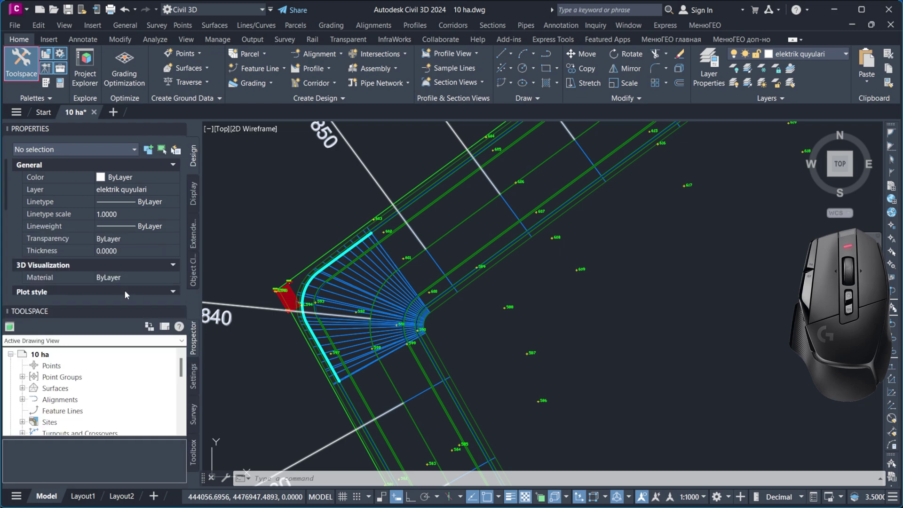
{"action": "left_click", "coordinate": [181, 130]}
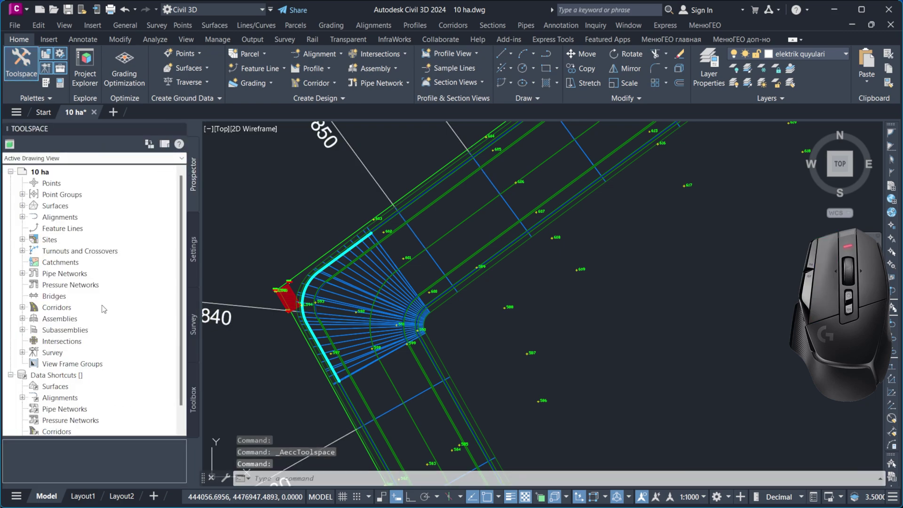
{"action": "left_click", "coordinate": [27, 312]}
{"action": "left_click", "coordinate": [35, 321]}
{"action": "scroll", "scroll_direction": "down", "scroll_amount": 3}
{"action": "scroll", "scroll_direction": "up", "scroll_amount": 3}
{"action": "left_click", "coordinate": [26, 219]}
{"action": "left_click", "coordinate": [36, 232]}
{"action": "middle_click", "coordinate": [55, 241]}
{"action": "left_click_drag", "start_coordinate": [51, 268], "coordinate": [48, 292]}
{"action": "scroll", "scroll_direction": "up", "scroll_amount": 3}
{"action": "middle_click", "coordinate": [49, 289]}
{"action": "left_click", "coordinate": [27, 213]}
{"action": "middle_click", "coordinate": [42, 264]}
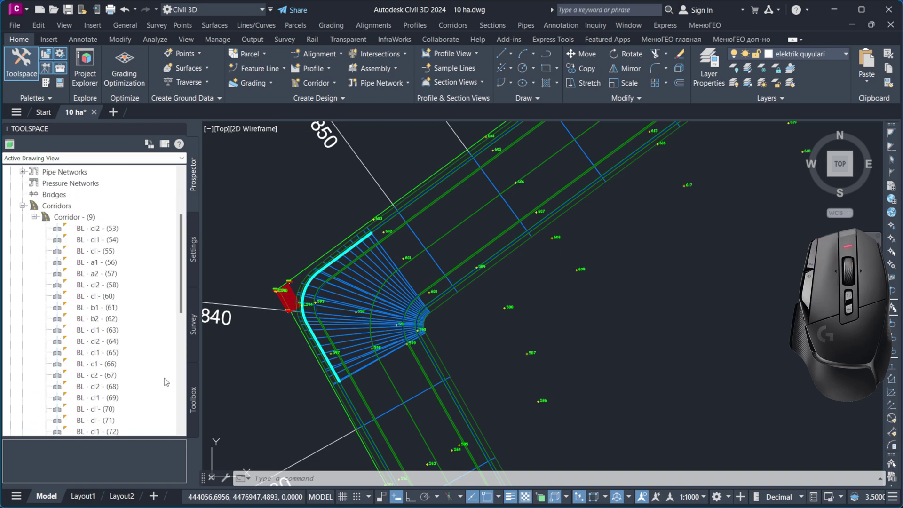
- Expand Reports Manager > Corridor in the Toolbox and bring up a corridor report's options
{"action": "left_click", "coordinate": [195, 400]}
{"action": "left_click", "coordinate": [15, 162]}
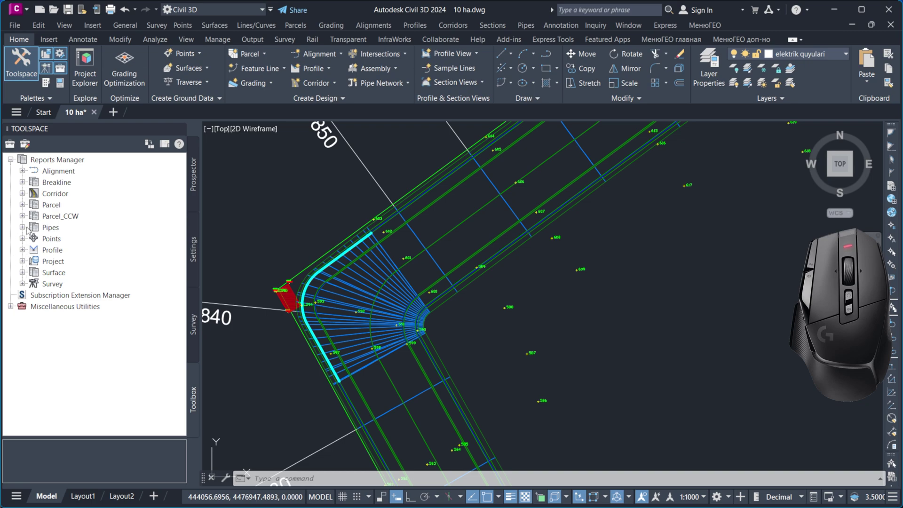
{"action": "left_click", "coordinate": [27, 196]}
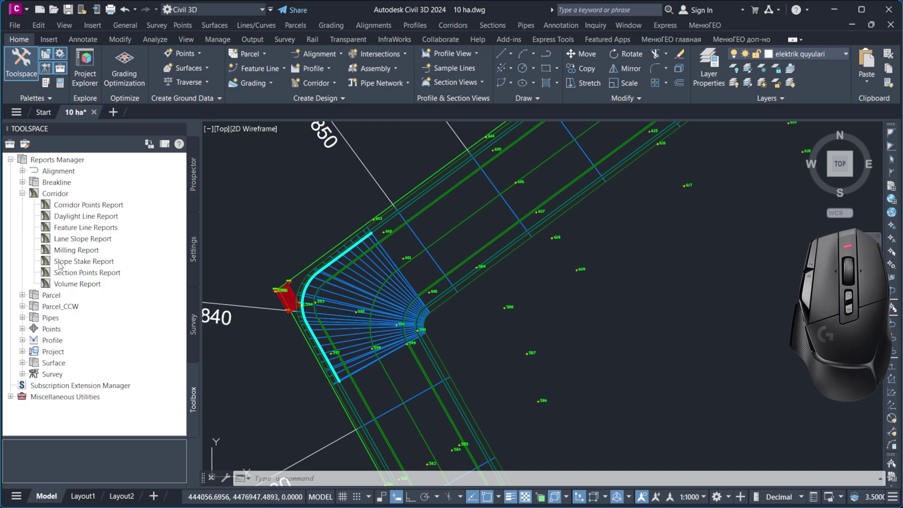
{"action": "right_click", "coordinate": [65, 275]}
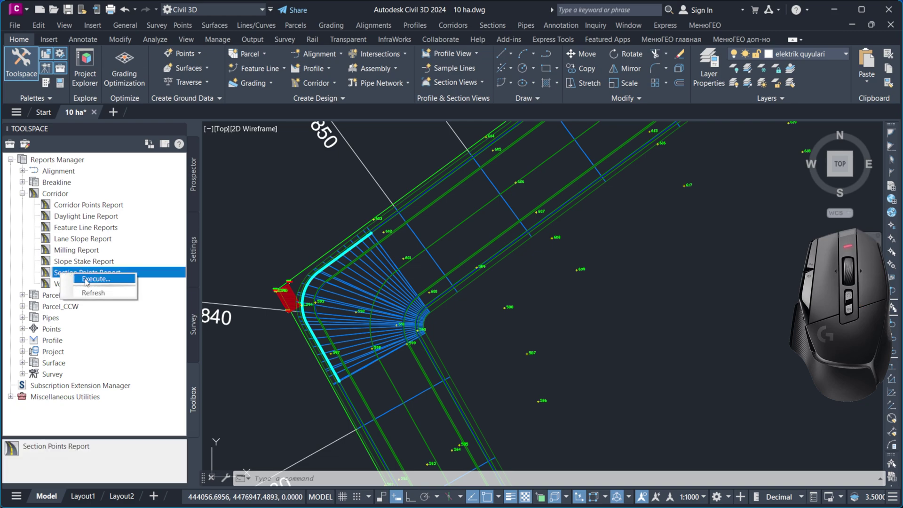
{"action": "right_click", "coordinate": [89, 202]}
{"action": "left_click", "coordinate": [113, 208]}
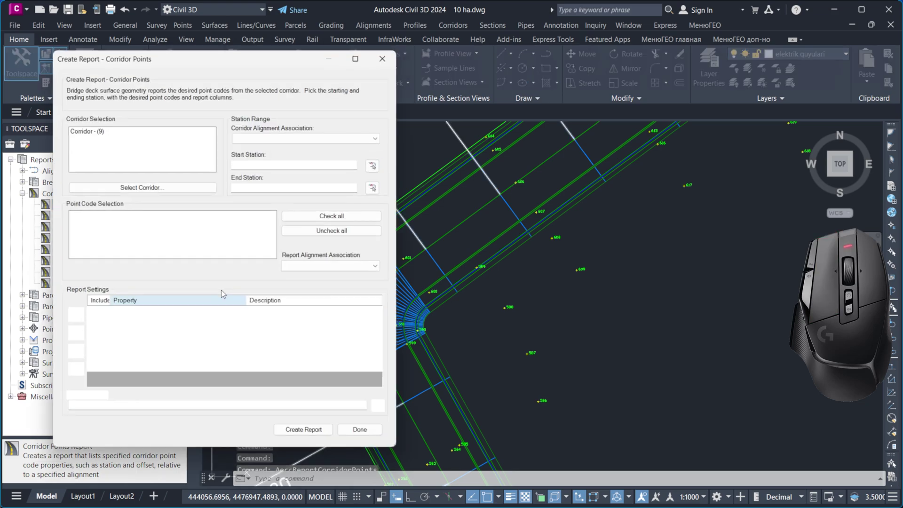
{"action": "left_click", "coordinate": [111, 130]}
{"action": "left_click", "coordinate": [258, 139]}
{"action": "scroll", "scroll_direction": "down", "scroll_amount": 3}
{"action": "scroll", "scroll_direction": "up", "scroll_amount": 3}
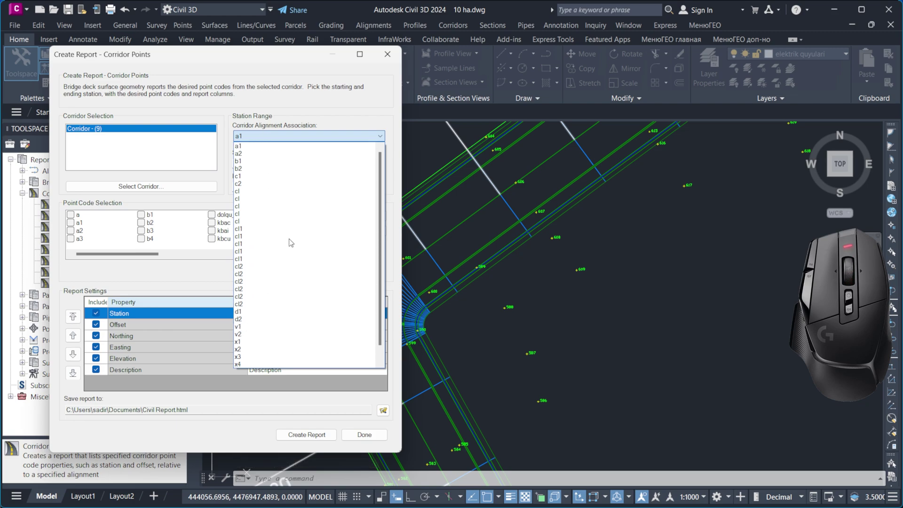
{"action": "left_click", "coordinate": [300, 94]}
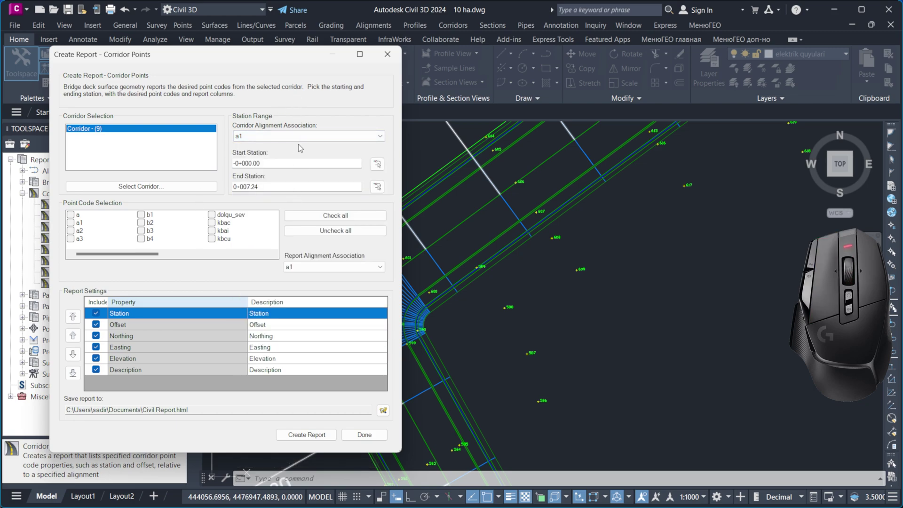
{"action": "left_click", "coordinate": [307, 137]}
{"action": "left_click_drag", "start_coordinate": [383, 218], "coordinate": [394, 197]}
{"action": "left_click", "coordinate": [185, 190]}
{"action": "left_click_drag", "start_coordinate": [142, 254], "coordinate": [89, 255]}
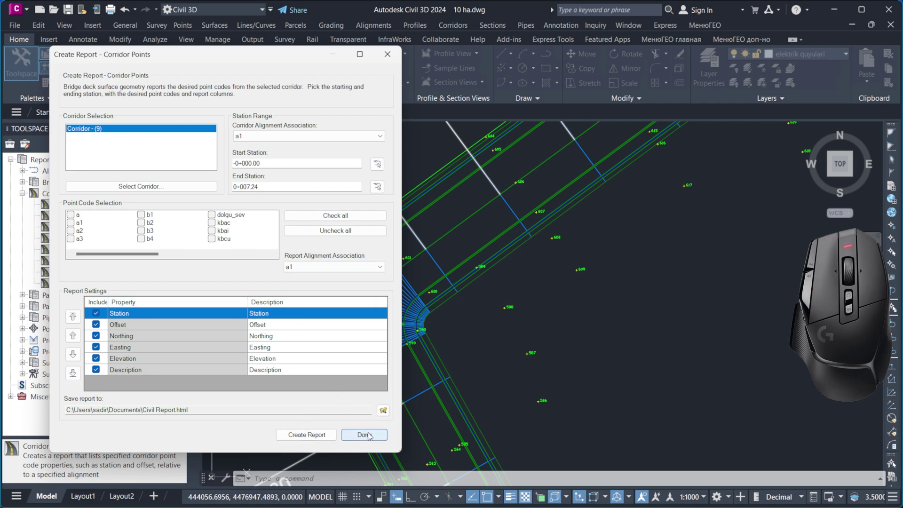
{"action": "left_click", "coordinate": [372, 435]}
{"action": "scroll", "scroll_direction": "down", "scroll_amount": 3}
{"action": "scroll", "scroll_direction": "down", "scroll_amount": 3}
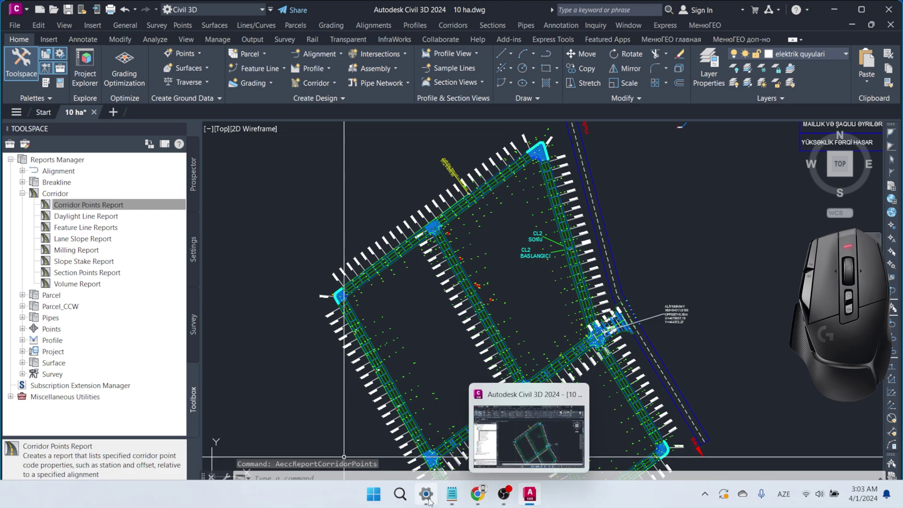
{"action": "left_click", "coordinate": [403, 495]}
- Load the piyadayolu.pkt subassembly in Subassembly Composer
{"action": "left_click", "coordinate": [315, 187]}
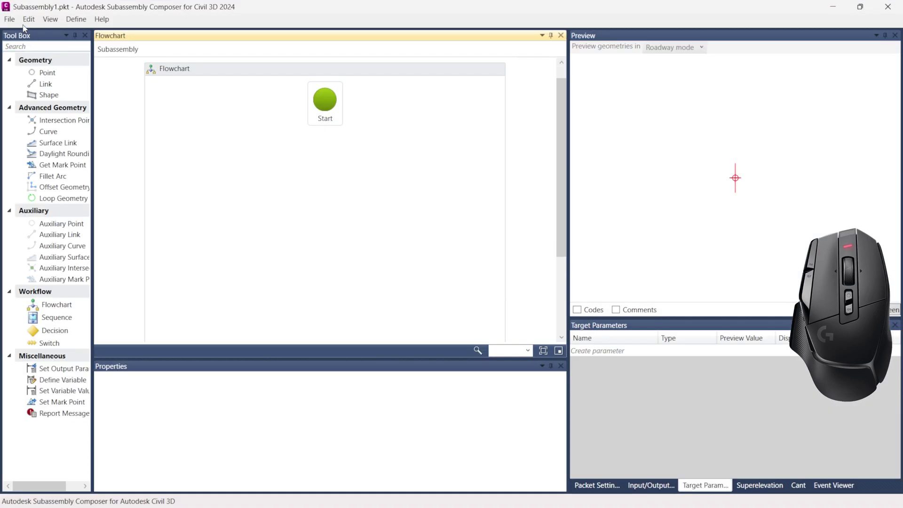
{"action": "left_click", "coordinate": [16, 18]}
{"action": "left_click", "coordinate": [51, 47]}
{"action": "left_click", "coordinate": [260, 118]}
{"action": "left_click", "coordinate": [360, 280]}
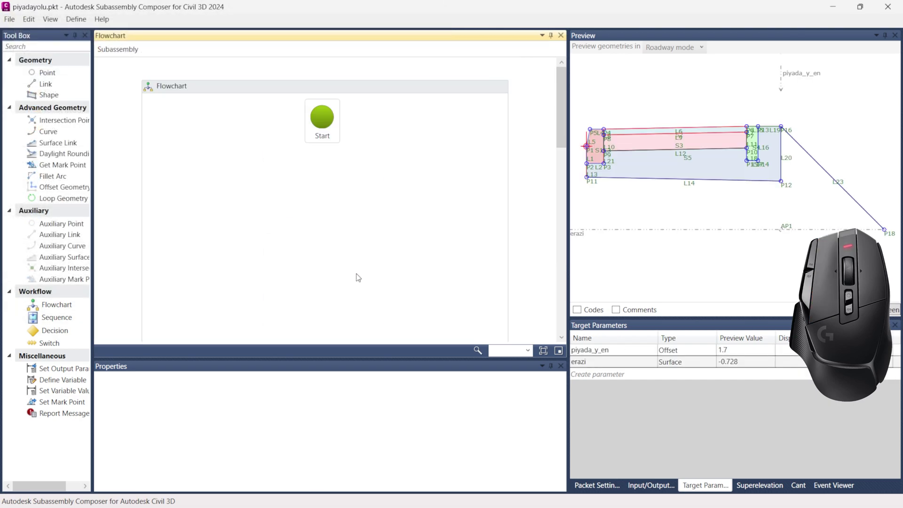
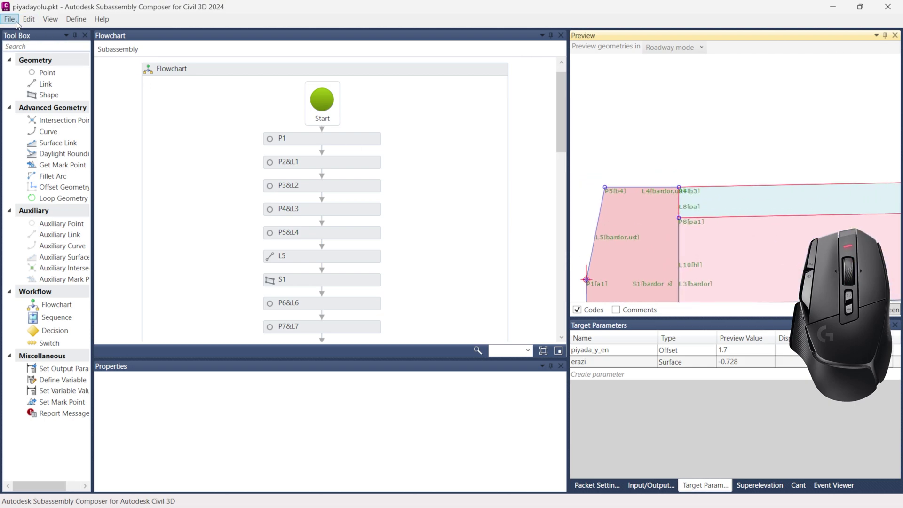
- Load pirallahii tek yol.pkt, review its flowchart and preview, then hide the Composer
{"action": "left_click", "coordinate": [14, 22]}
{"action": "left_click", "coordinate": [34, 48]}
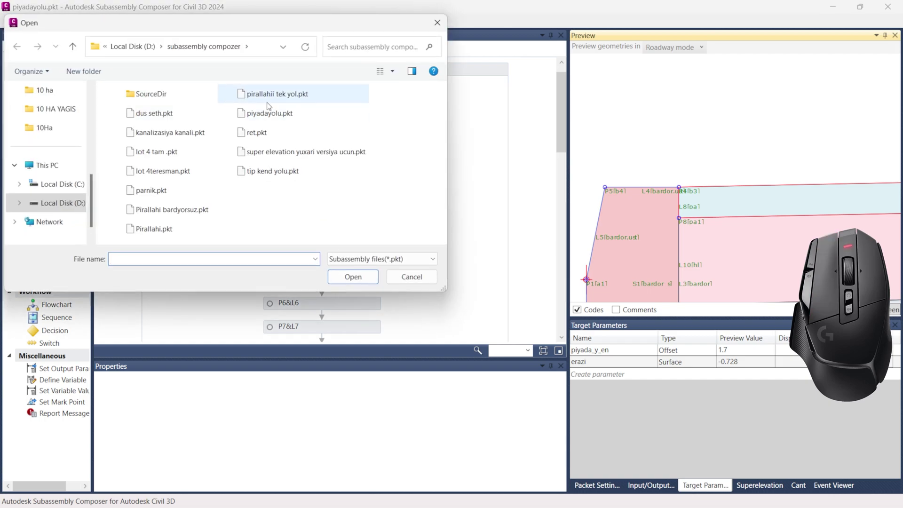
{"action": "left_click", "coordinate": [271, 97]}
{"action": "left_click", "coordinate": [360, 278]}
{"action": "scroll", "scroll_direction": "down", "scroll_amount": 3}
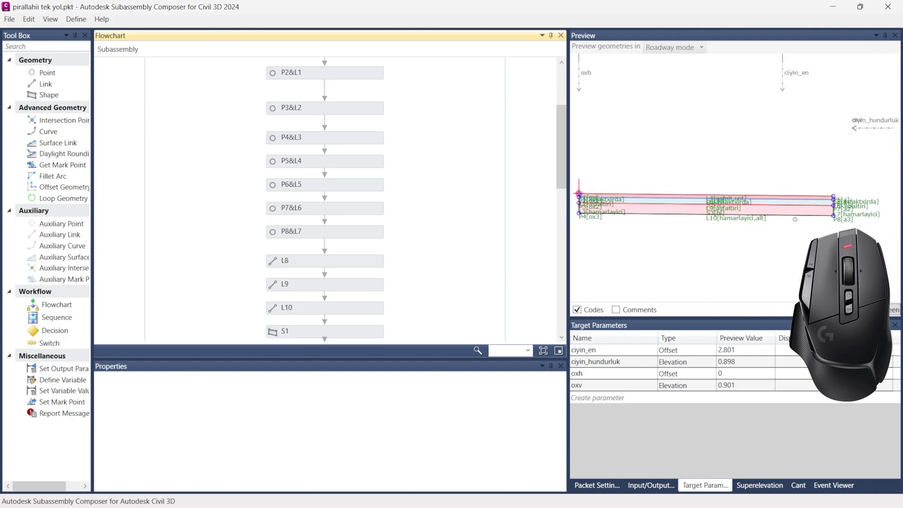
{"action": "scroll", "scroll_direction": "down", "scroll_amount": 3}
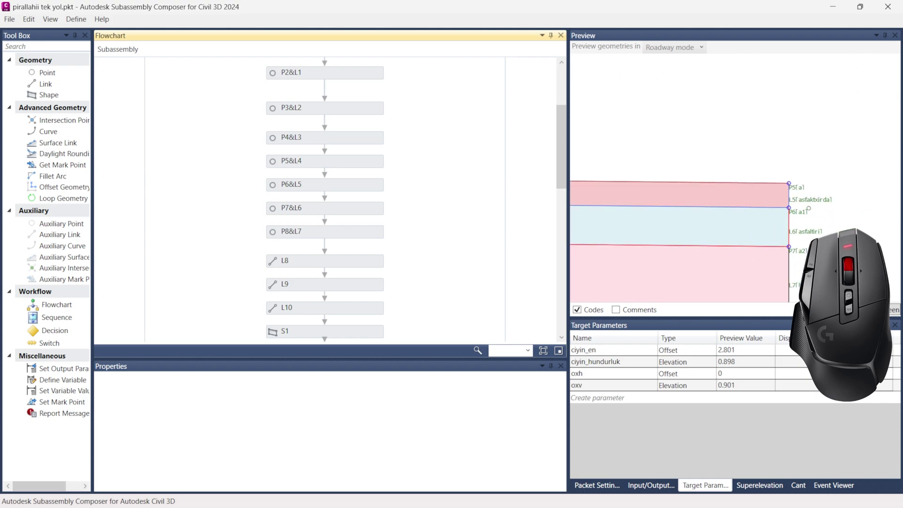
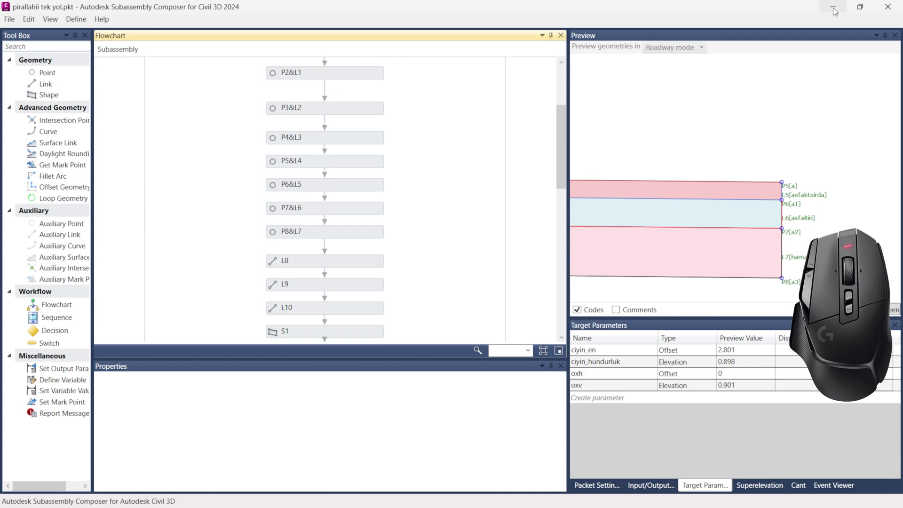
{"action": "left_click", "coordinate": [890, 11]}
- Expand Corridors in Prospector and bring up the options for Corridor - (9)
{"action": "scroll", "scroll_direction": "down", "scroll_amount": 3}
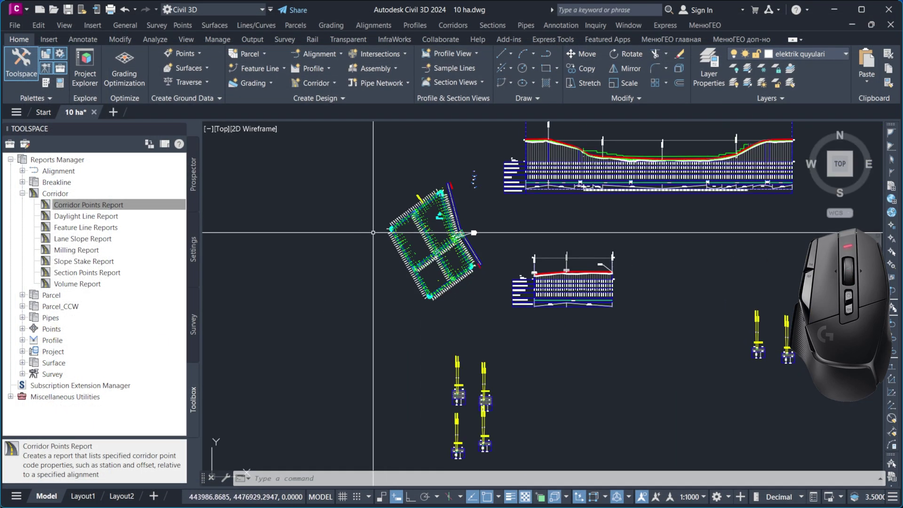
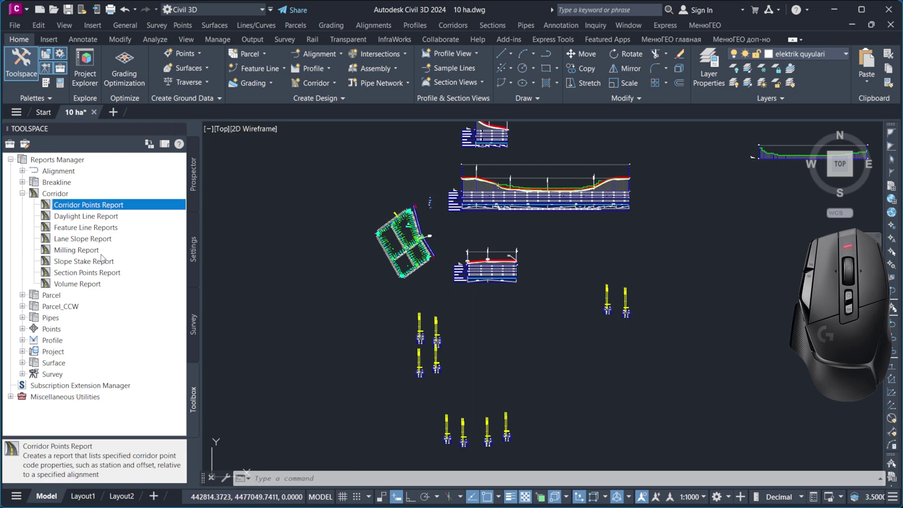
{"action": "left_click", "coordinate": [193, 185]}
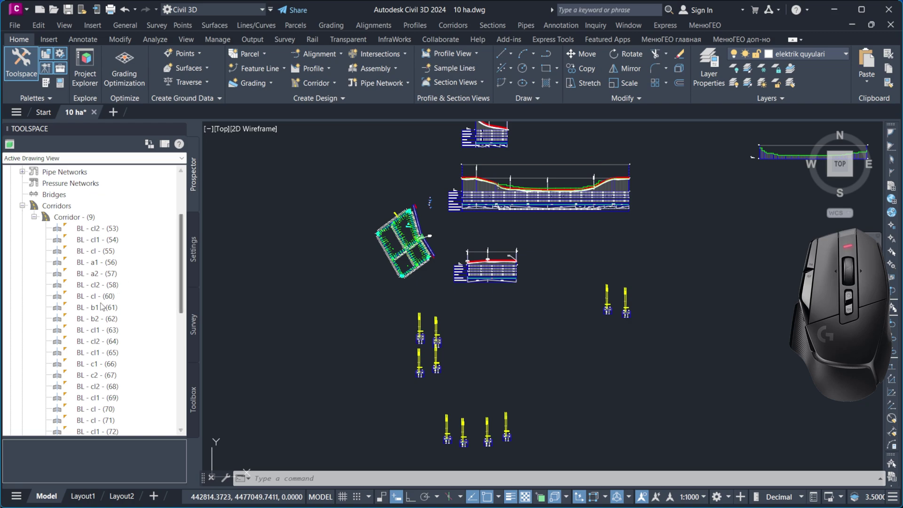
{"action": "left_click", "coordinate": [26, 209]}
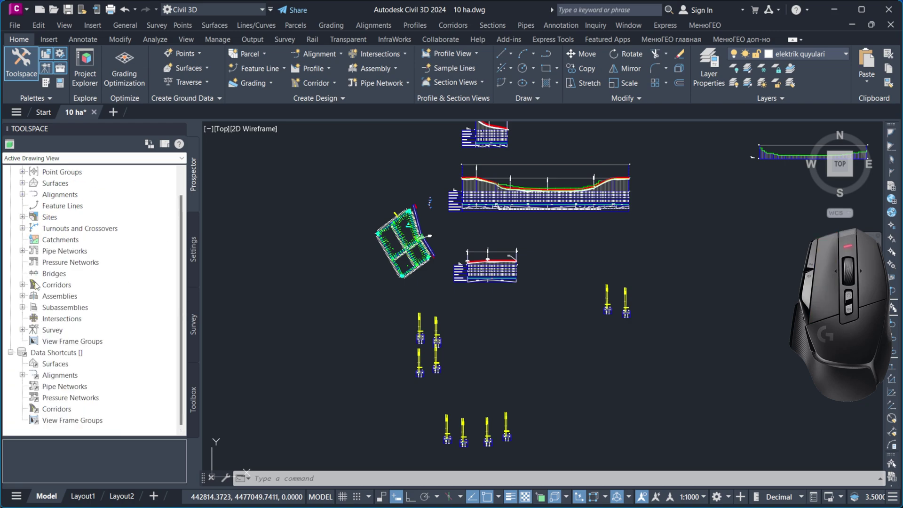
{"action": "left_click", "coordinate": [26, 287]}
{"action": "right_click", "coordinate": [83, 184]}
- Add a new surface to Corridor - (9) and set its data type to Feature Lines
{"action": "left_click", "coordinate": [103, 190]}
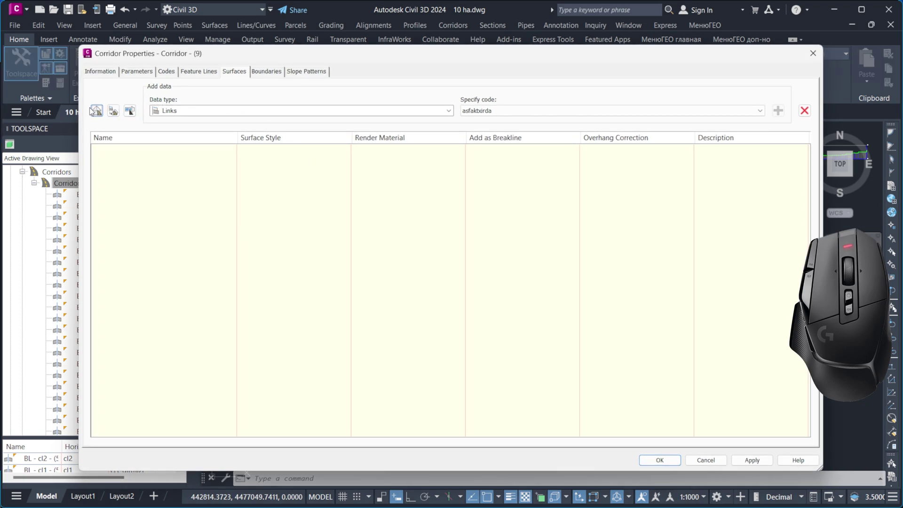
{"action": "left_click", "coordinate": [95, 111]}
{"action": "left_click", "coordinate": [254, 113]}
{"action": "left_click", "coordinate": [254, 113]}
{"action": "left_click", "coordinate": [491, 114]}
{"action": "left_click_drag", "start_coordinate": [497, 142], "coordinate": [505, 158]}
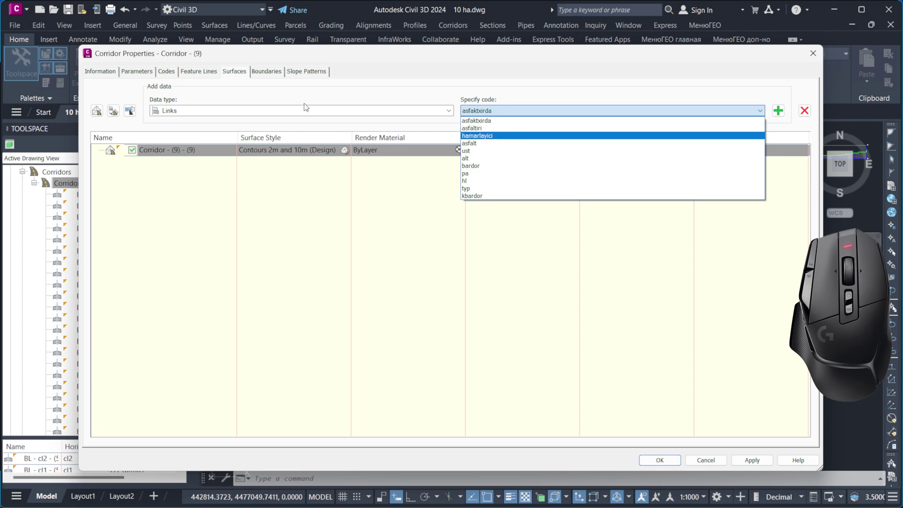
{"action": "double_click", "coordinate": [296, 107]}
{"action": "left_click", "coordinate": [209, 122]}
{"action": "left_click", "coordinate": [513, 111]}
{"action": "middle_click", "coordinate": [498, 123]}
{"action": "left_click", "coordinate": [469, 124]}
- Add feature lines a, ox, kbiu and b3 to the corridor surface
{"action": "left_click", "coordinate": [784, 110]}
{"action": "left_click", "coordinate": [523, 117]}
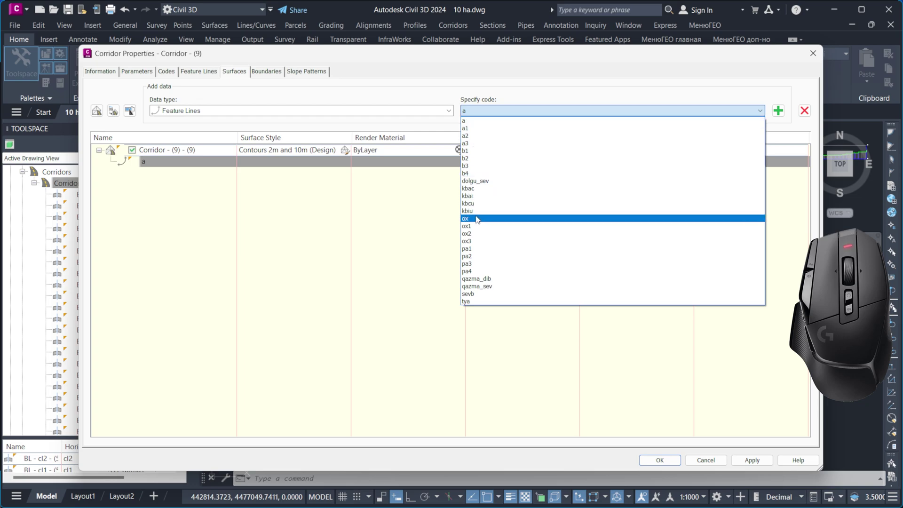
{"action": "left_click", "coordinate": [479, 218]}
{"action": "left_click", "coordinate": [783, 112]}
{"action": "left_click", "coordinate": [646, 115]}
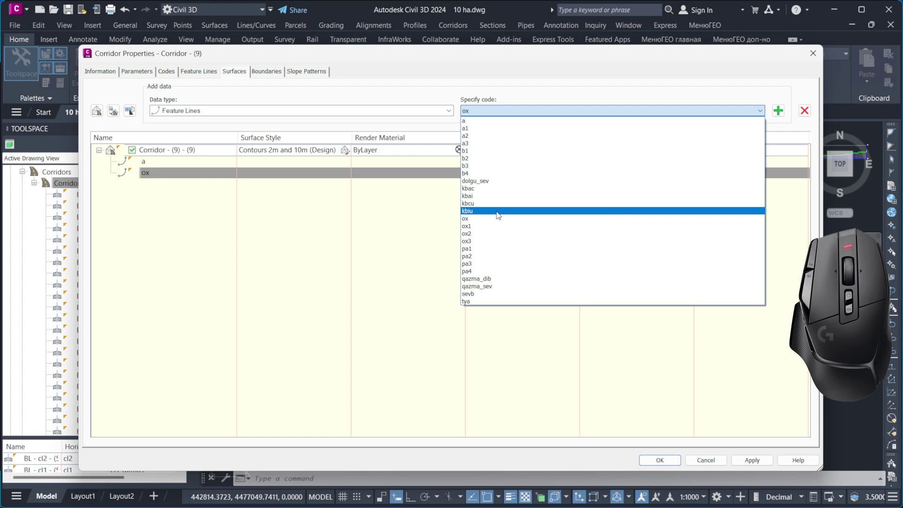
{"action": "left_click", "coordinate": [501, 214]}
{"action": "left_click", "coordinate": [784, 110]}
{"action": "left_click", "coordinate": [583, 114]}
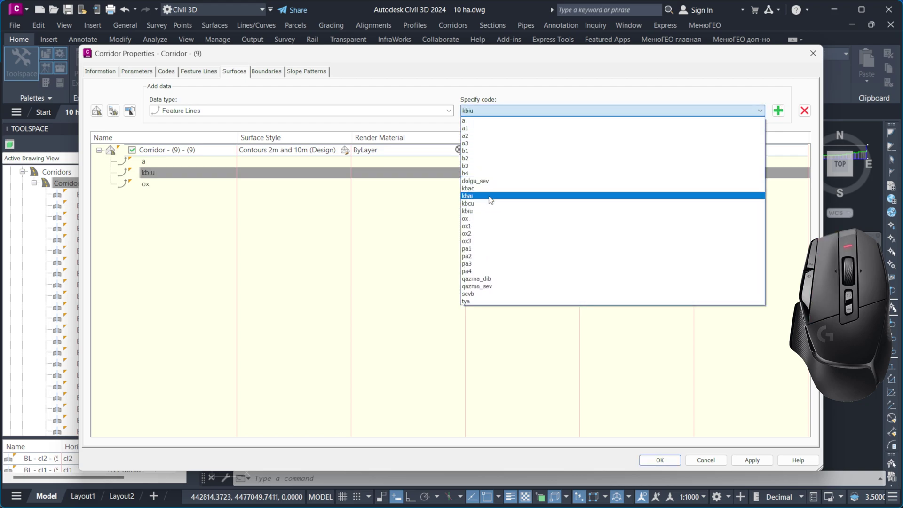
{"action": "left_click", "coordinate": [479, 169]}
{"action": "left_click", "coordinate": [781, 109]}
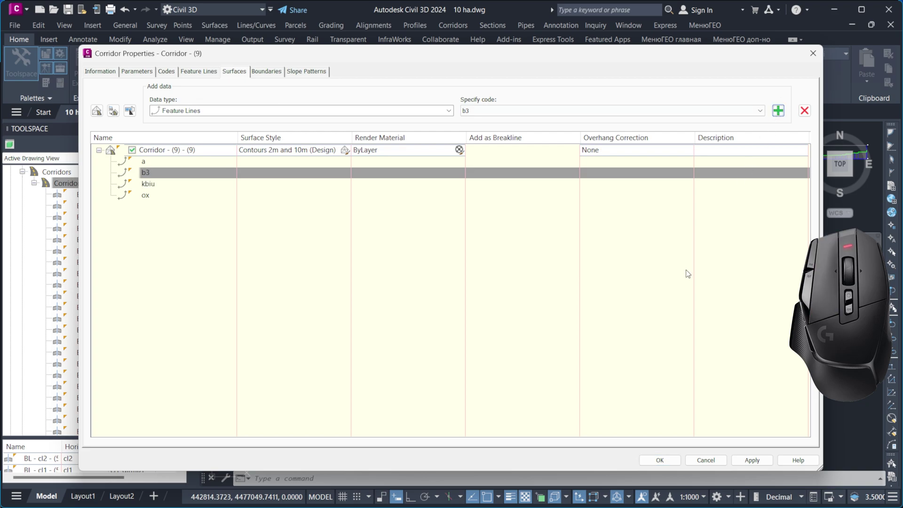
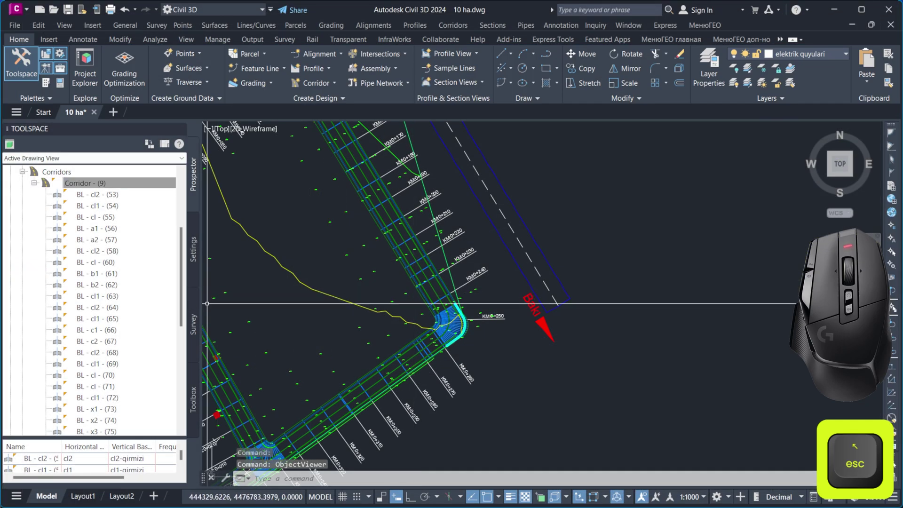
- Collapse the corridor reports and expand Reports Manager > Surface in the Toolbox
{"action": "middle_click", "coordinate": [103, 200]}
{"action": "left_click", "coordinate": [36, 253]}
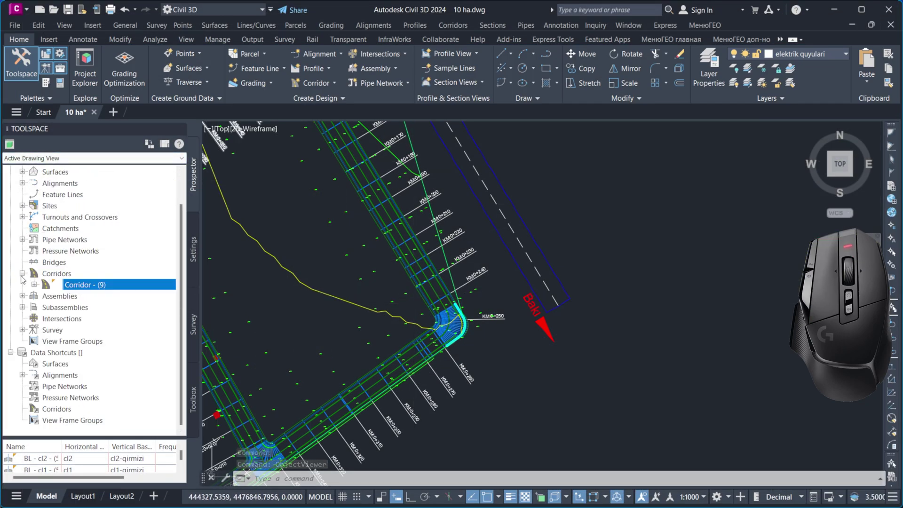
{"action": "left_click", "coordinate": [194, 401]}
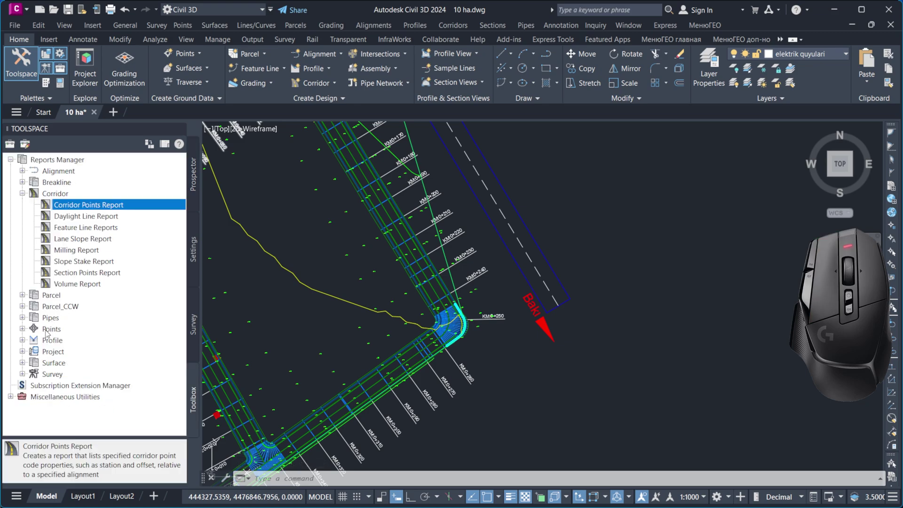
{"action": "left_click", "coordinate": [26, 196]}
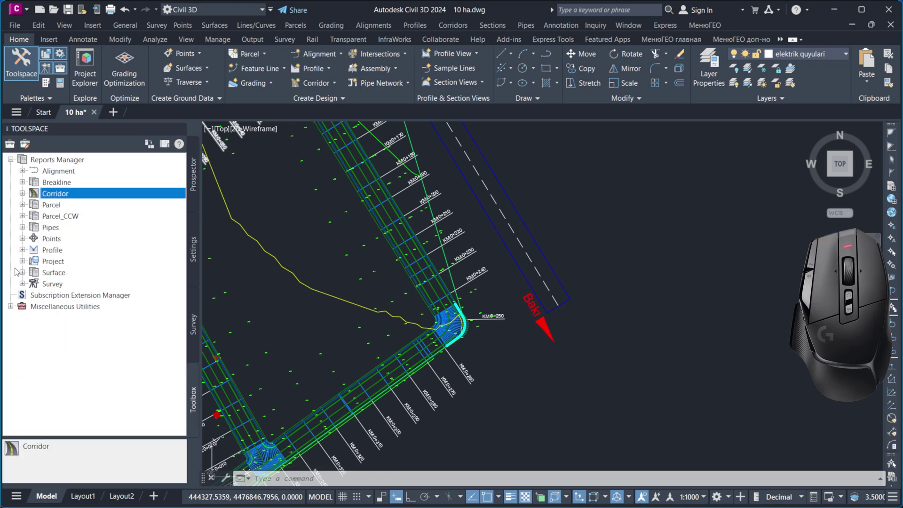
{"action": "left_click", "coordinate": [26, 273]}
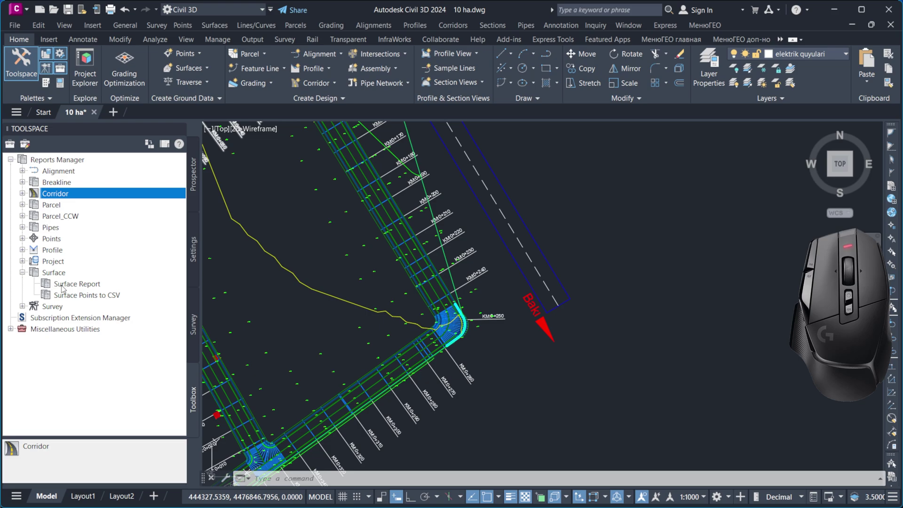
- Check the new corridor surface in Prospector and return to the reports list
{"action": "left_click", "coordinate": [200, 184]}
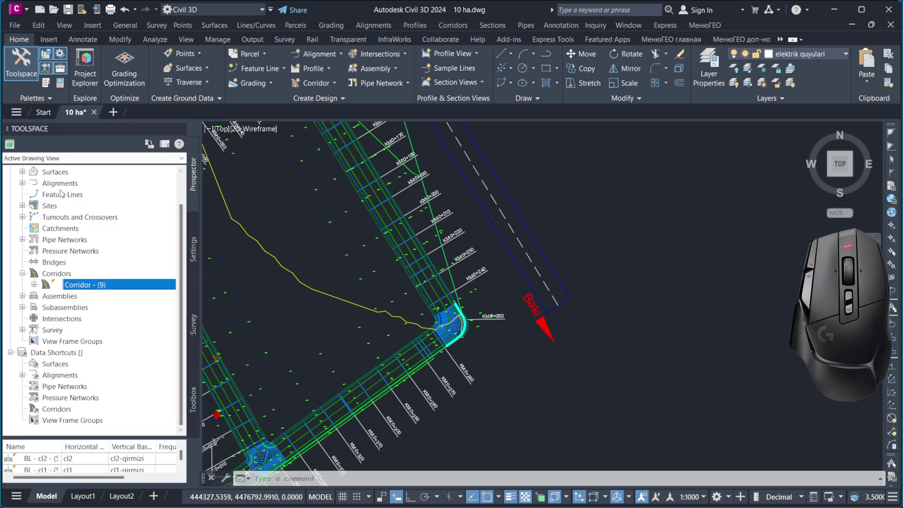
{"action": "middle_click", "coordinate": [33, 187]}
{"action": "left_click", "coordinate": [25, 199]}
{"action": "left_click", "coordinate": [27, 218]}
{"action": "left_click", "coordinate": [198, 403]}
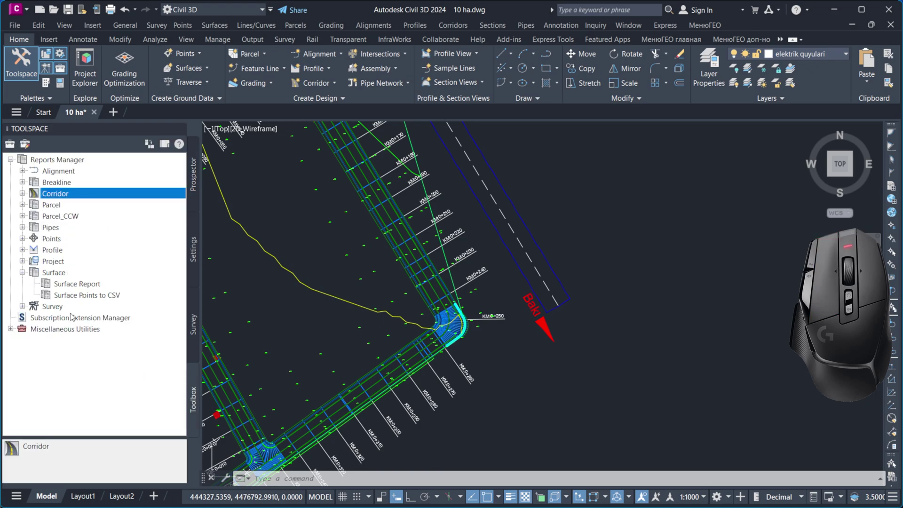
- Run Surface Points to CSV and clear all surfaces so only Corridor - (9) - (9) gets checked
{"action": "right_click", "coordinate": [77, 297]}
{"action": "left_click", "coordinate": [93, 301]}
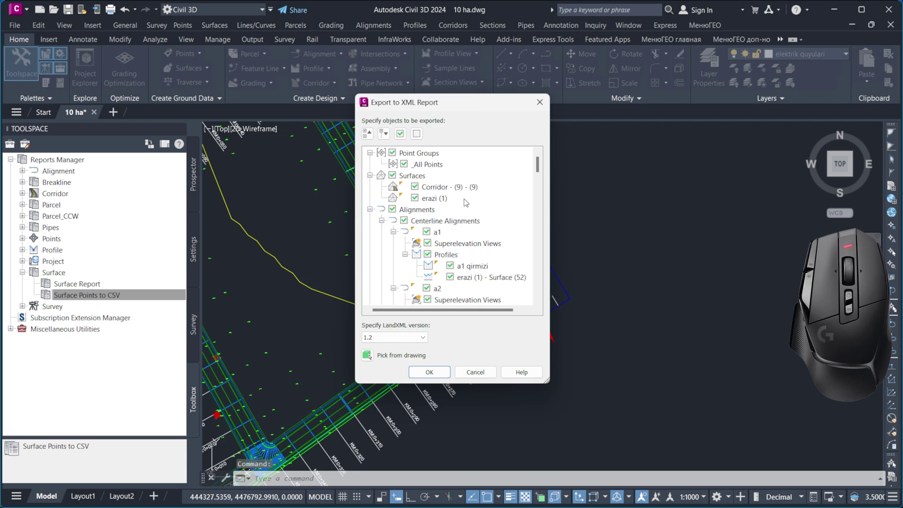
{"action": "left_click", "coordinate": [422, 134]}
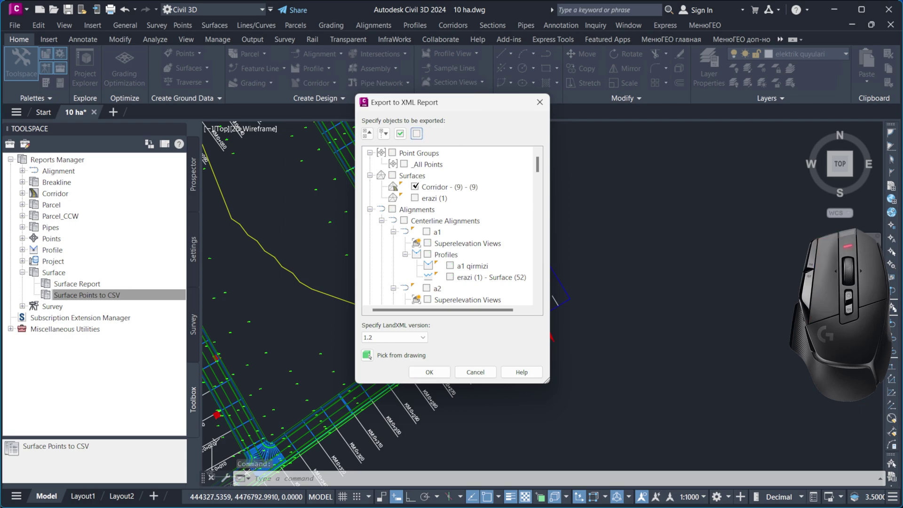
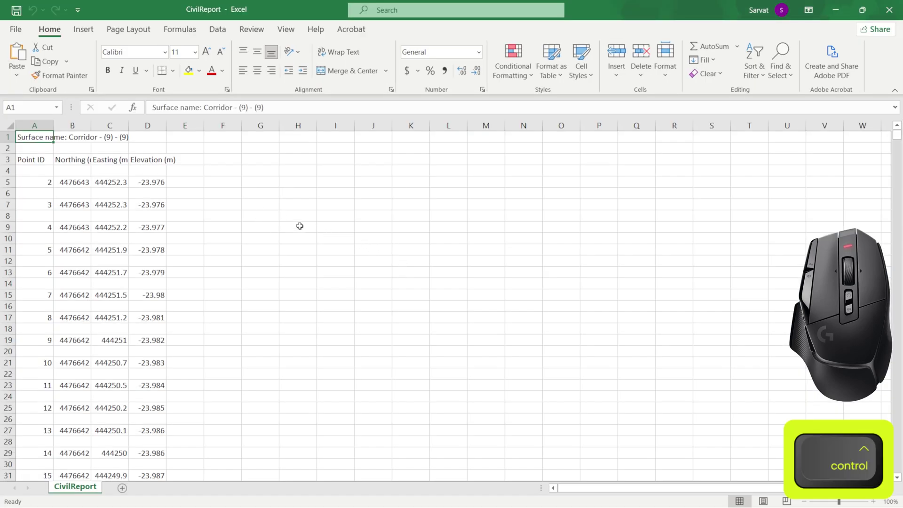
- Select the whole sheet and pick its blank cells with Go To Special
{"action": "key", "text": "ctrl+a"}
{"action": "key", "text": "ctrl+g"}
{"action": "left_click", "coordinate": [174, 282]}
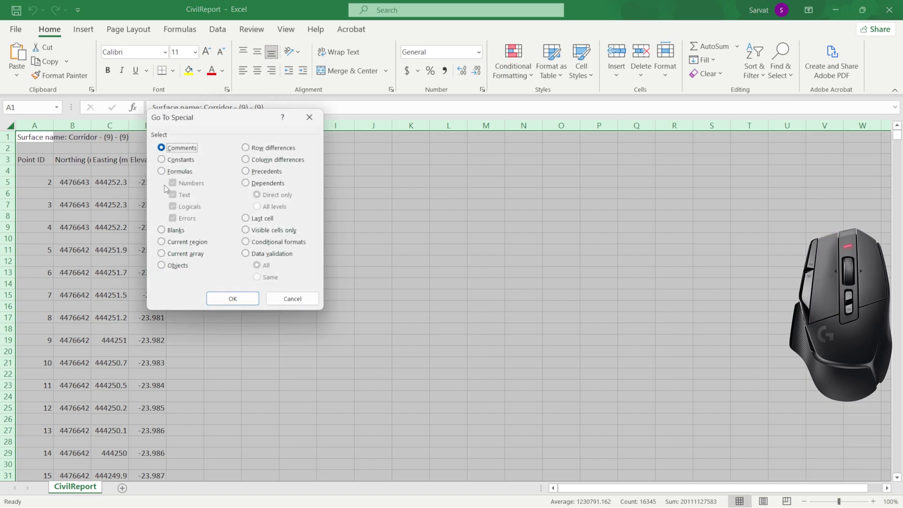
{"action": "left_click", "coordinate": [165, 233]}
{"action": "left_click", "coordinate": [240, 301]}
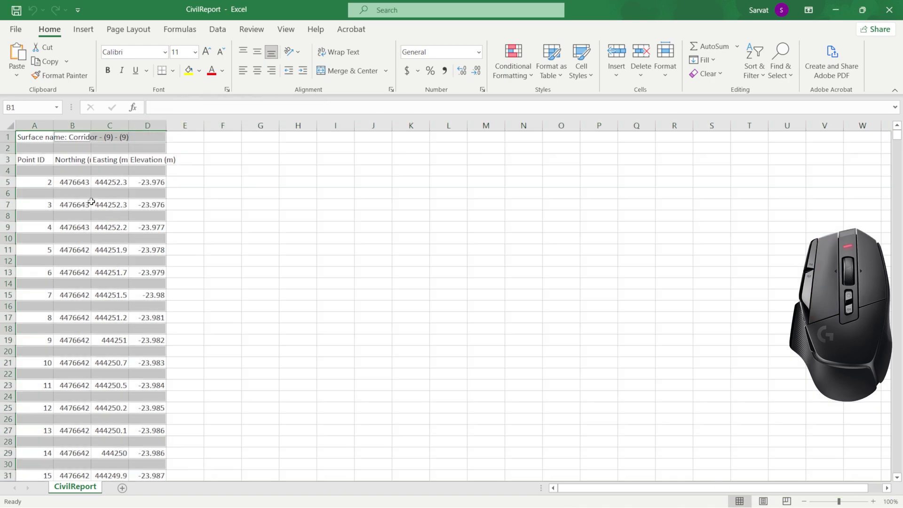
{"action": "right_click", "coordinate": [59, 147]}
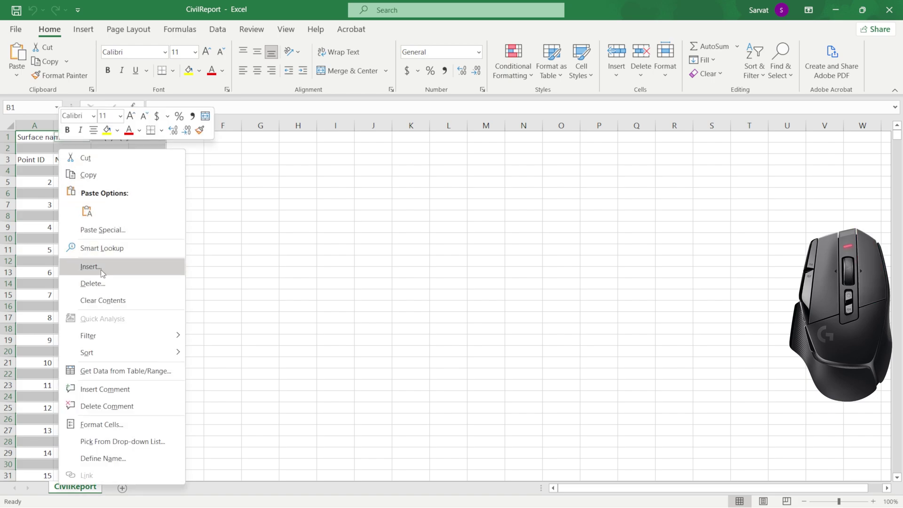
{"action": "key", "text": "Escape"}
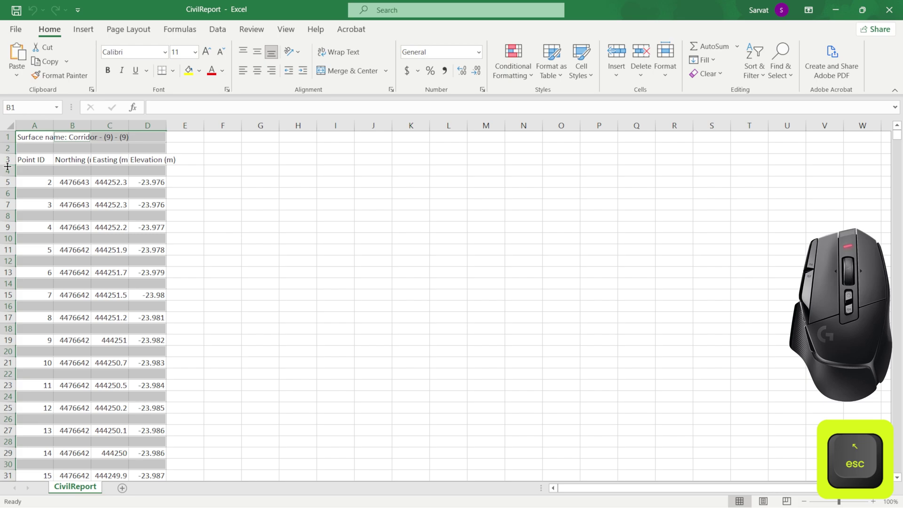
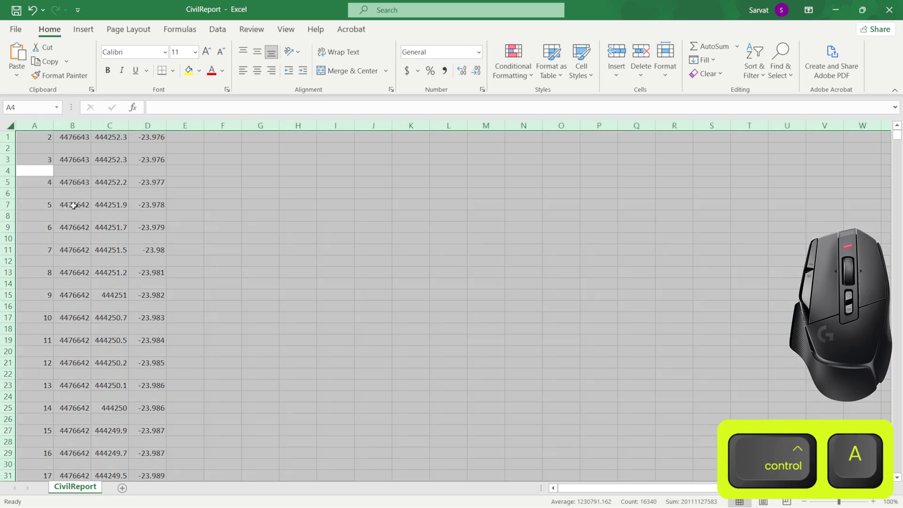
- Reselect the blank cells and delete their entire rows so the point rows are continuous
{"action": "key", "text": "ctrl+g"}
{"action": "left_click", "coordinate": [166, 281]}
{"action": "left_click", "coordinate": [172, 233]}
{"action": "left_click", "coordinate": [235, 296]}
{"action": "right_click", "coordinate": [37, 147]}
{"action": "left_click", "coordinate": [78, 282]}
{"action": "left_click", "coordinate": [57, 316]}
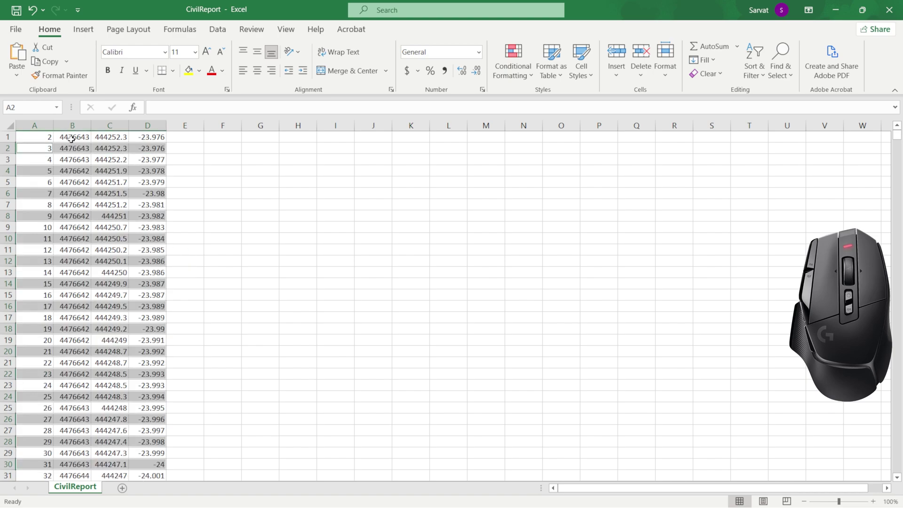
- Save the cleaned CivilReport to the Desktop as a Text file and return to Civil 3D
{"action": "left_click", "coordinate": [25, 26]}
{"action": "left_click", "coordinate": [50, 190]}
{"action": "left_click", "coordinate": [153, 238]}
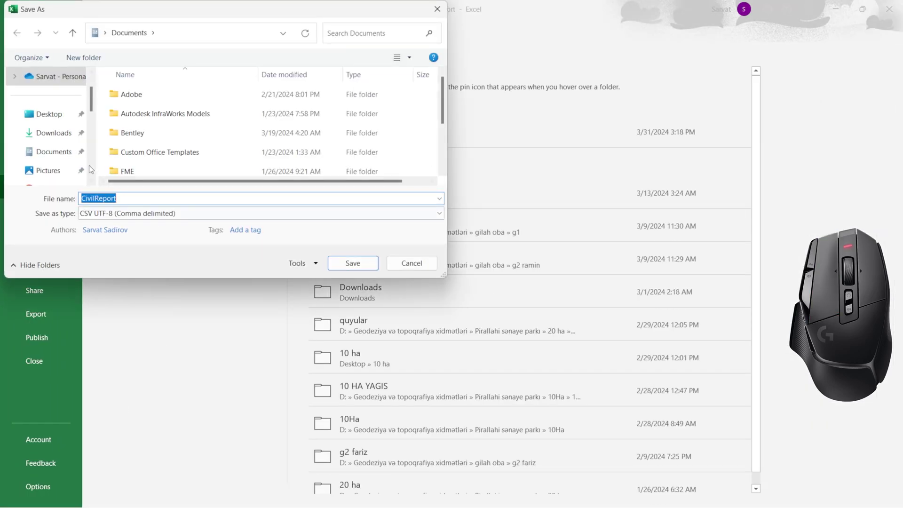
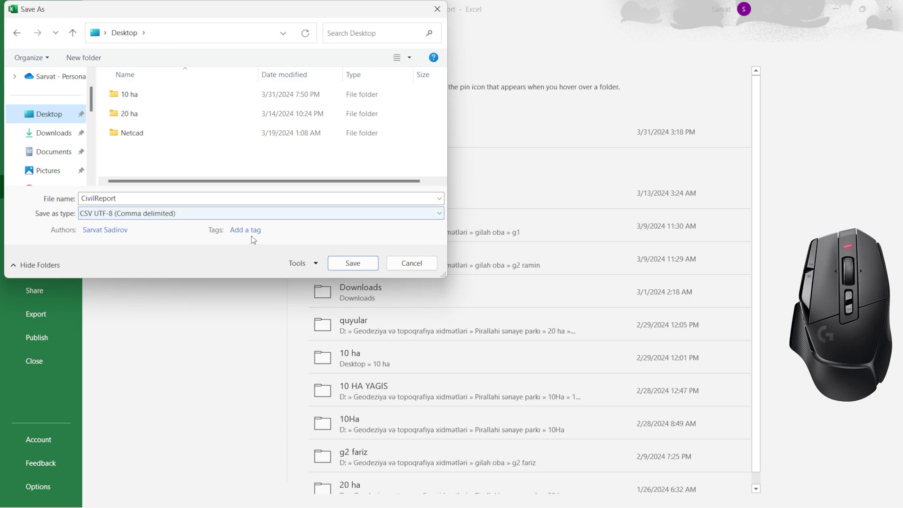
{"action": "left_click", "coordinate": [227, 212]}
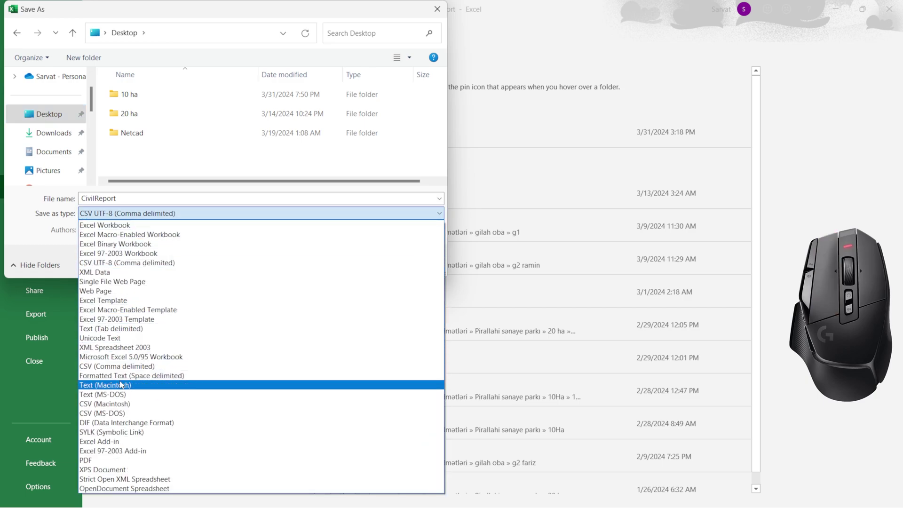
{"action": "left_click", "coordinate": [123, 387]}
{"action": "left_click", "coordinate": [370, 269]}
{"action": "left_click", "coordinate": [899, 3]}
{"action": "scroll", "scroll_direction": "down", "scroll_amount": 3}
{"action": "scroll", "scroll_direction": "up", "scroll_amount": 3}
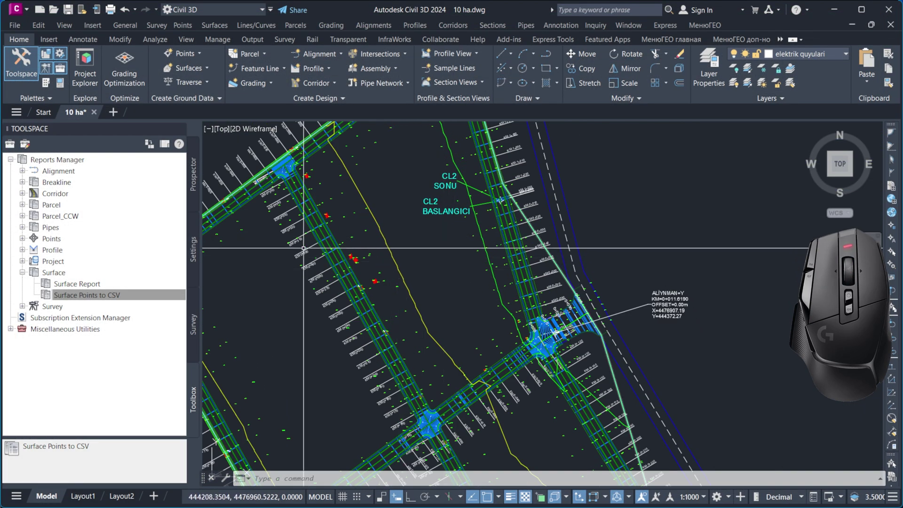
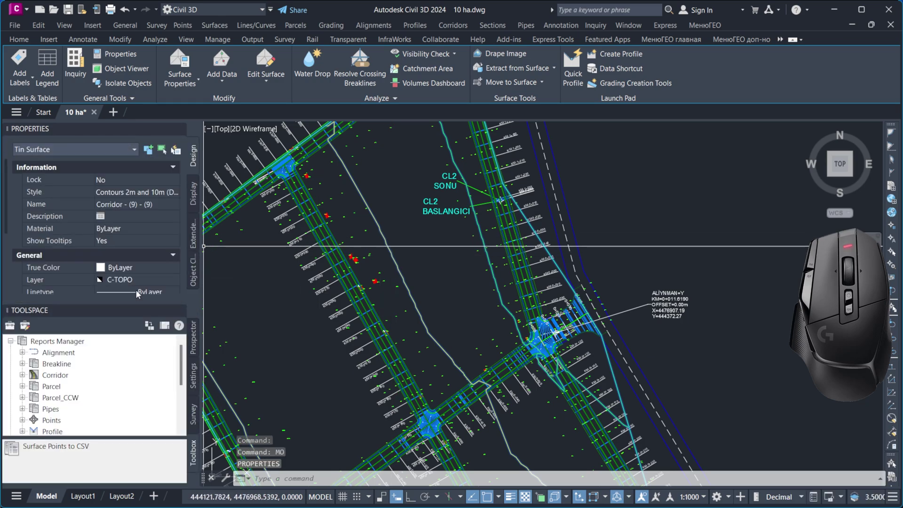
- Select the Corridor - (9) surface to change its style from the 2m and 10m contours
{"action": "double_click", "coordinate": [150, 195]}
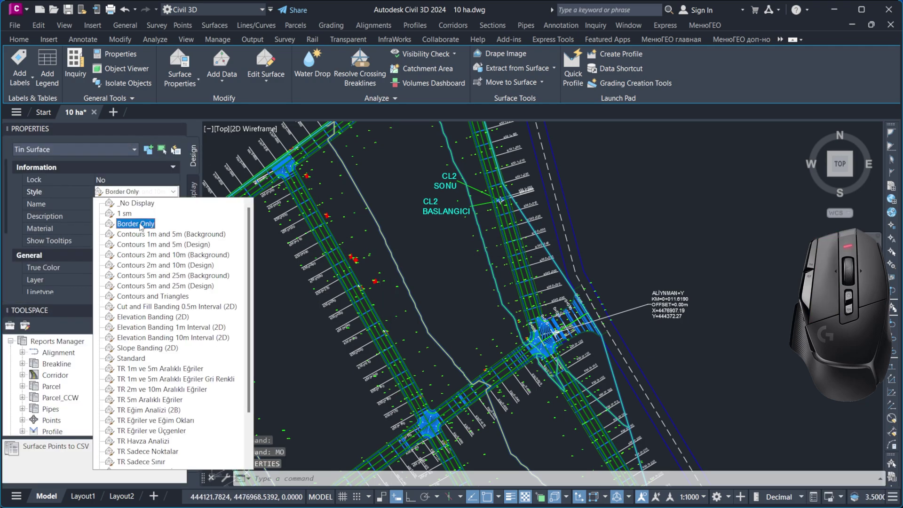
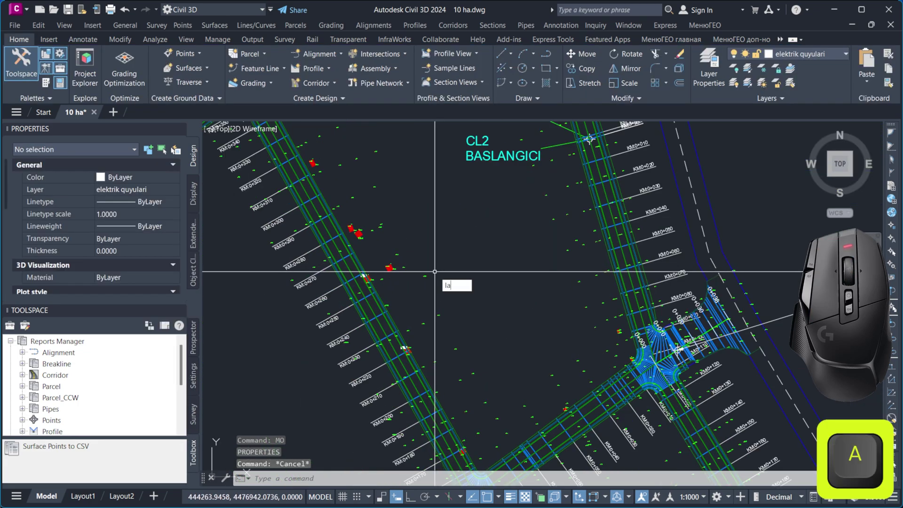
- Start entering a layer command after setting the corridor surface style to No Display
{"action": "key", "text": "BackSpace"}
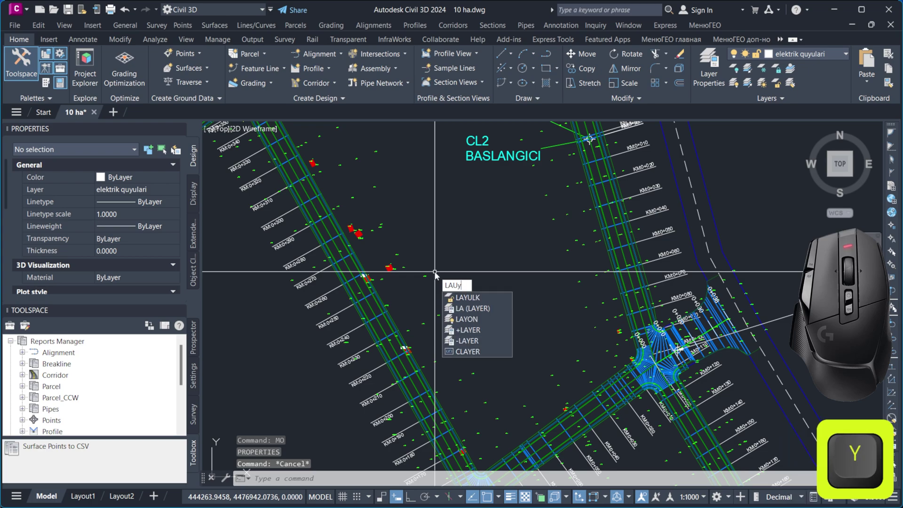
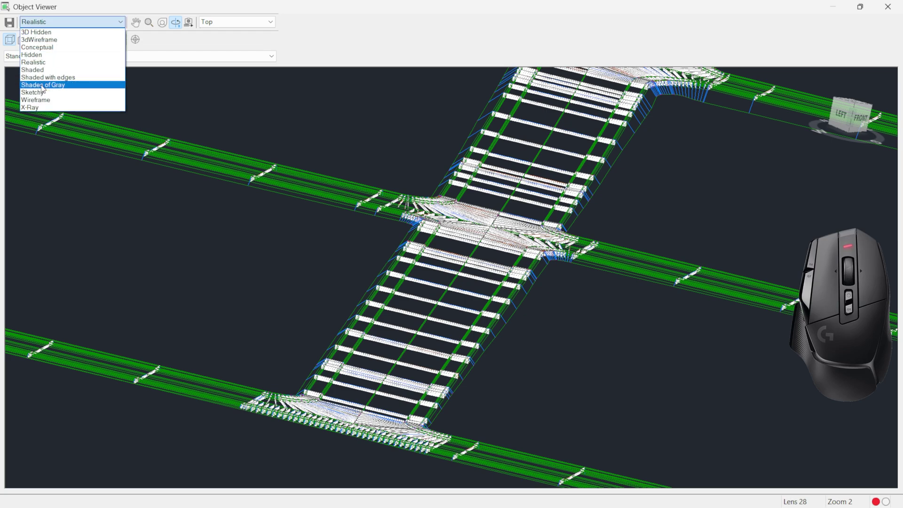
- View the corridor in X-Ray style in Object Viewer, then close it to return to plan
{"action": "left_click", "coordinate": [39, 106]}
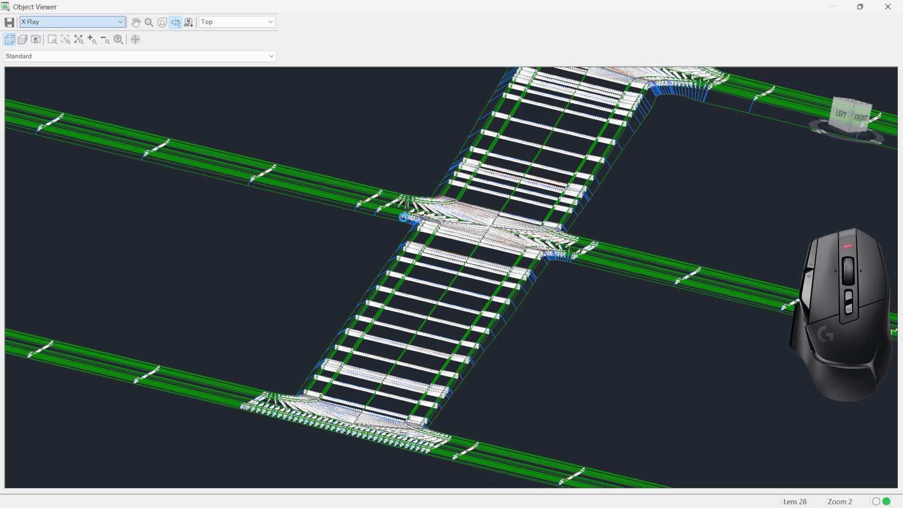
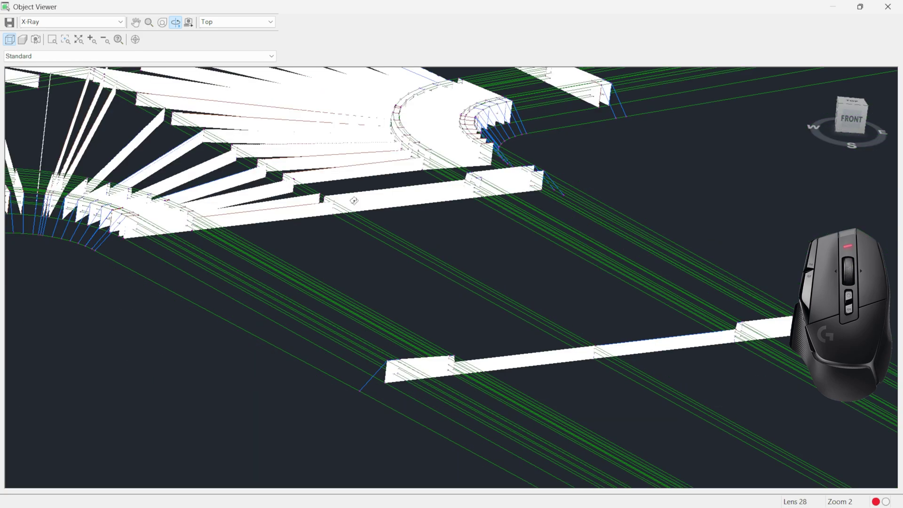
{"action": "key", "text": "Escape"}
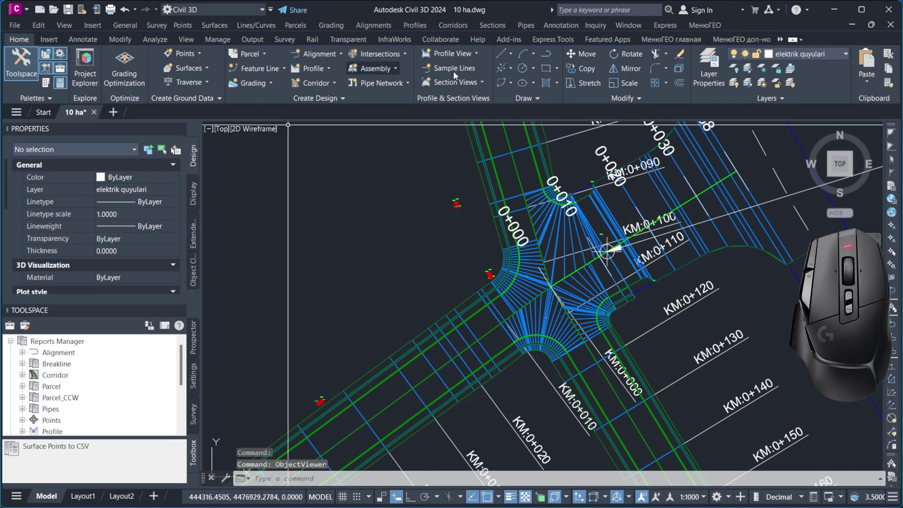
- Load CivilReport.txt into the МенюГЕО Import dialog showing number, X, Y and elevation columns
{"action": "left_click", "coordinate": [659, 45]}
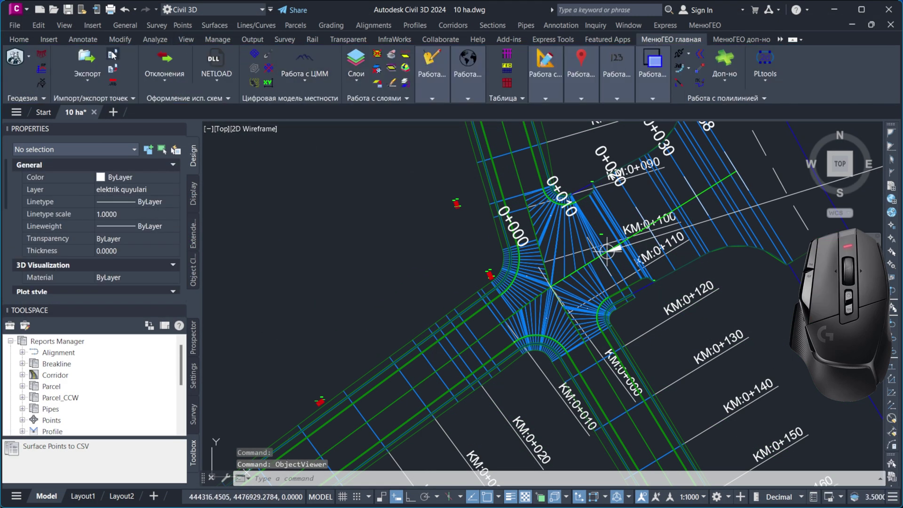
{"action": "left_click", "coordinate": [115, 54]}
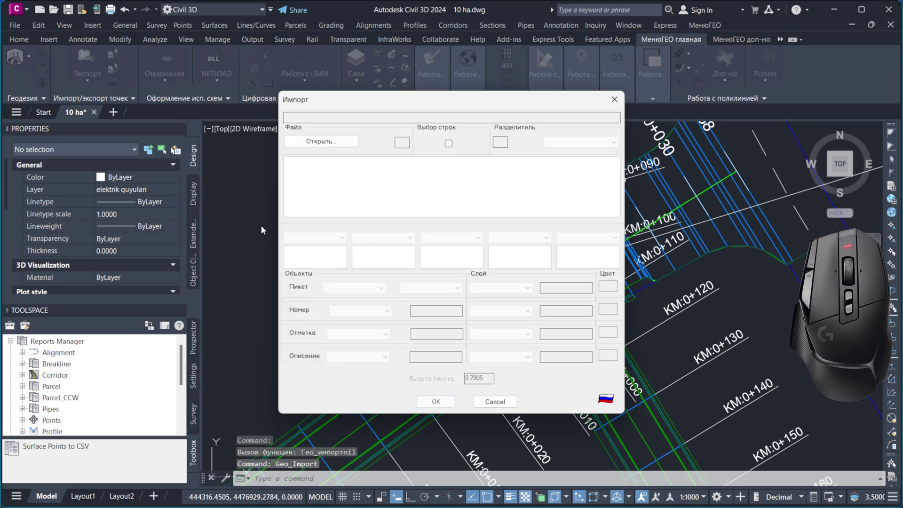
{"action": "left_click", "coordinate": [310, 138]}
{"action": "left_click_drag", "start_coordinate": [384, 215], "coordinate": [387, 238]}
{"action": "left_click", "coordinate": [393, 234]}
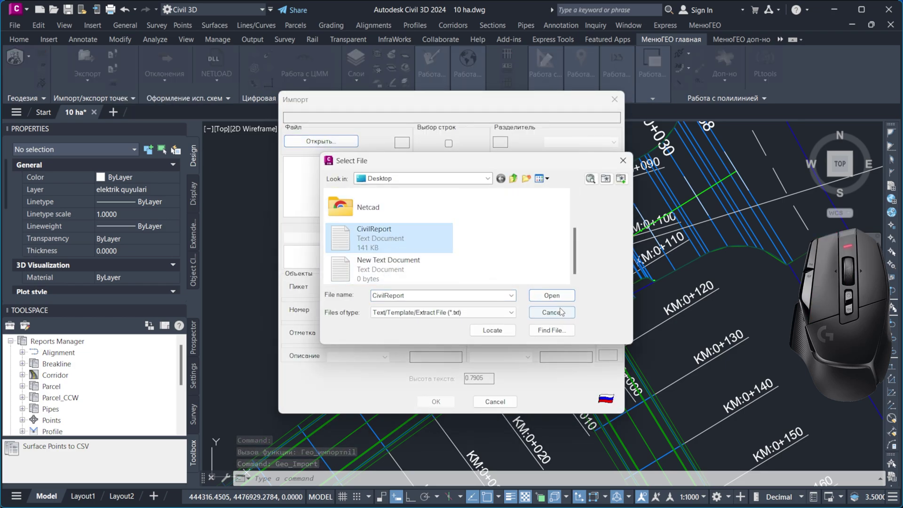
{"action": "left_click", "coordinate": [558, 297]}
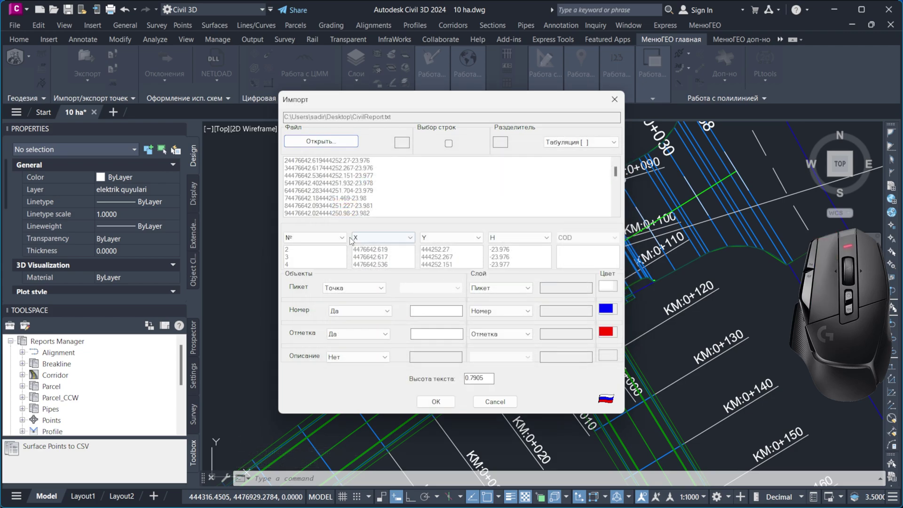
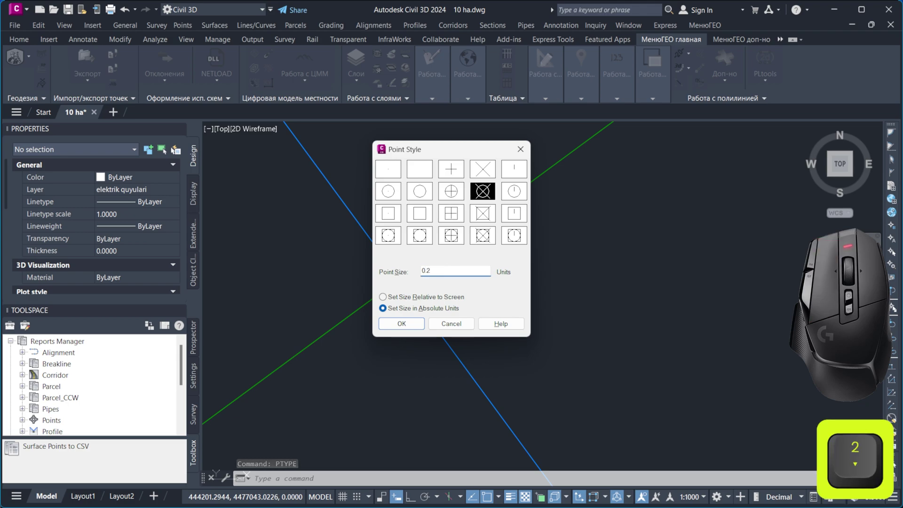
- Apply a 0.5 absolute point size, inspect the imported points, then reopen the Point Style settings
{"action": "key", "text": "BackSpace"}
{"action": "key", "text": "5"}
{"action": "key", "text": "Return"}
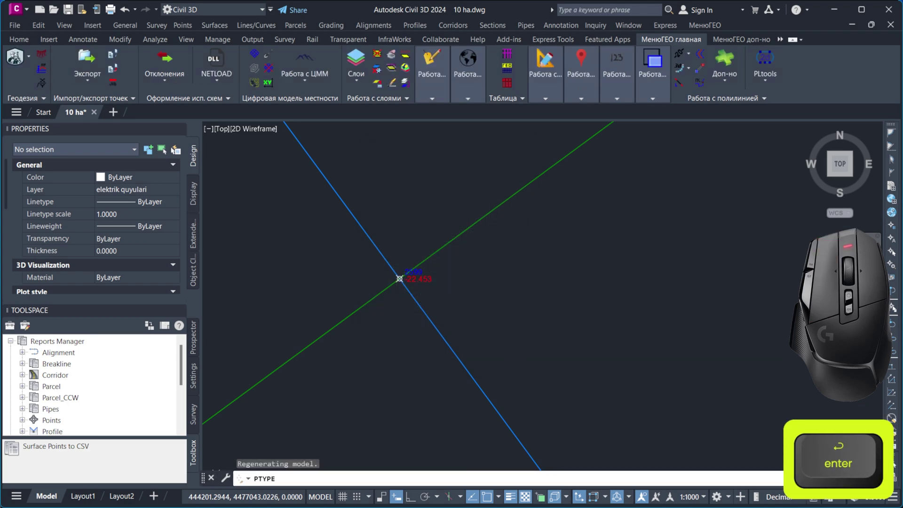
{"action": "scroll", "scroll_direction": "down", "scroll_amount": 3}
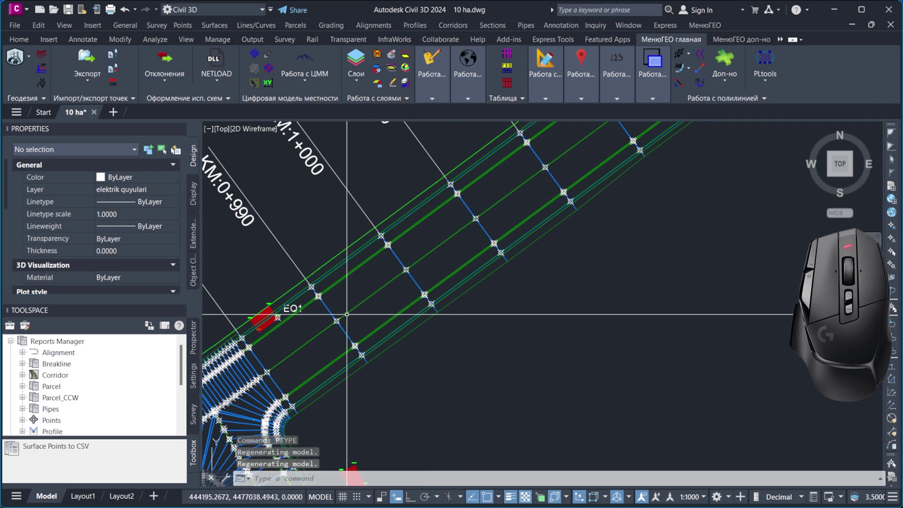
{"action": "scroll", "scroll_direction": "up", "scroll_amount": 3}
{"action": "scroll", "scroll_direction": "up", "scroll_amount": 3}
{"action": "scroll", "scroll_direction": "down", "scroll_amount": 3}
{"action": "scroll", "scroll_direction": "up", "scroll_amount": 3}
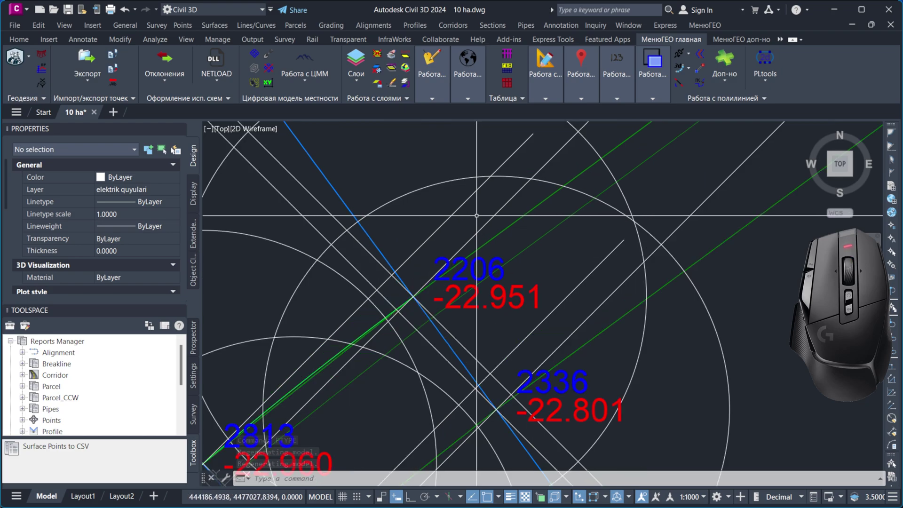
{"action": "scroll", "scroll_direction": "down", "scroll_amount": 3}
{"action": "scroll", "scroll_direction": "up", "scroll_amount": 3}
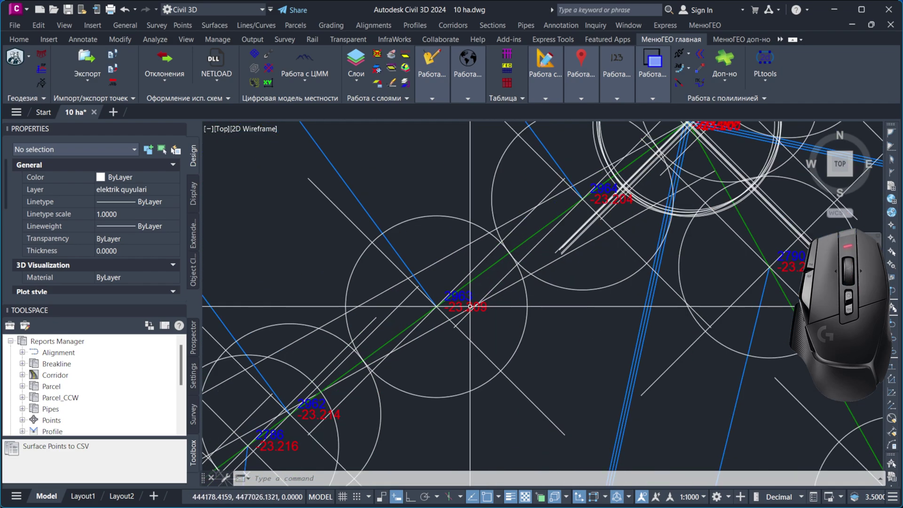
{"action": "scroll", "scroll_direction": "down", "scroll_amount": 3}
{"action": "scroll", "scroll_direction": "up", "scroll_amount": 3}
{"action": "scroll", "scroll_direction": "down", "scroll_amount": 3}
{"action": "scroll", "scroll_direction": "up", "scroll_amount": 3}
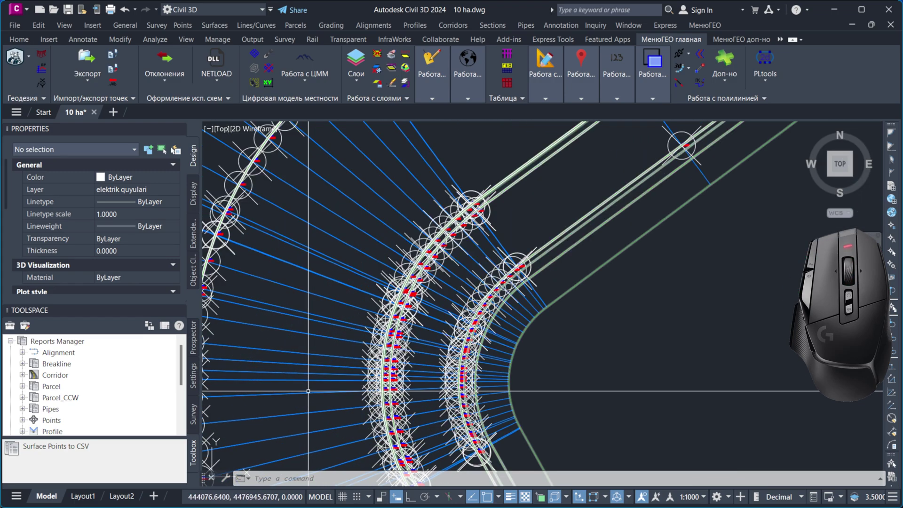
{"action": "scroll", "scroll_direction": "down", "scroll_amount": 3}
{"action": "scroll", "scroll_direction": "up", "scroll_amount": 3}
{"action": "scroll", "scroll_direction": "down", "scroll_amount": 3}
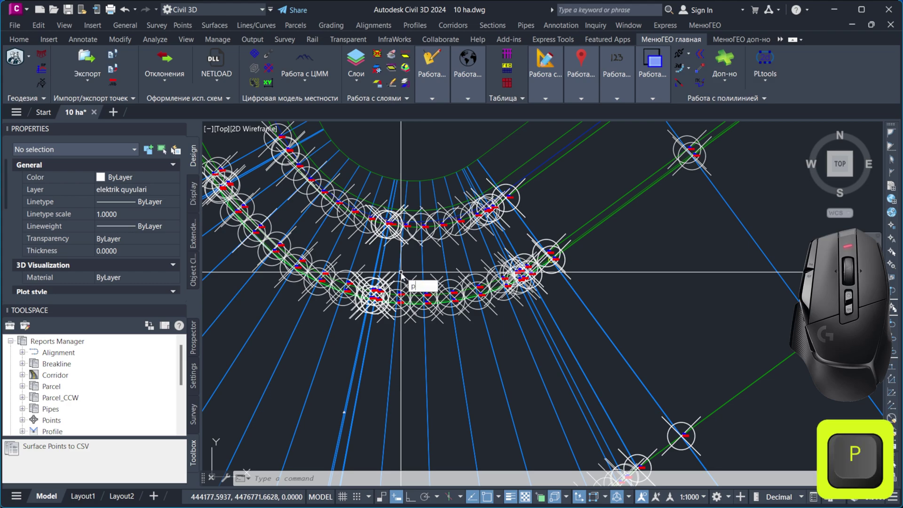
{"action": "key", "text": "space"}
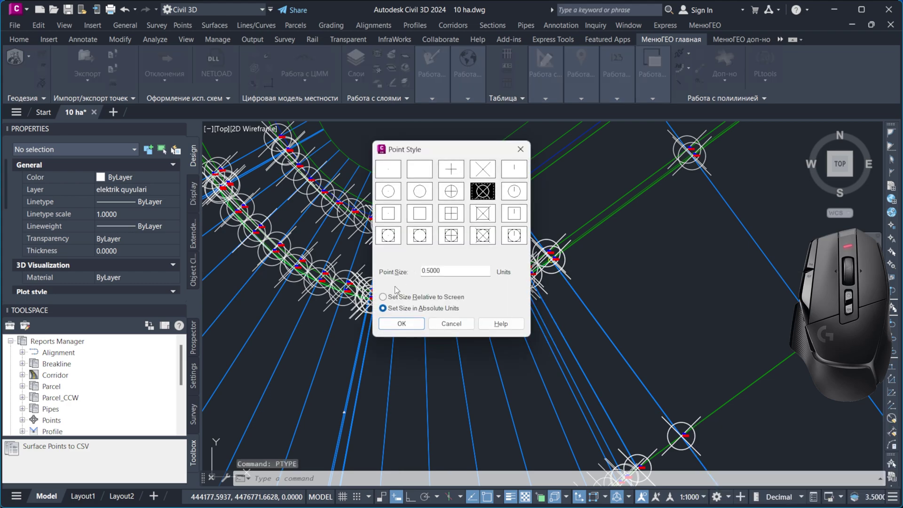